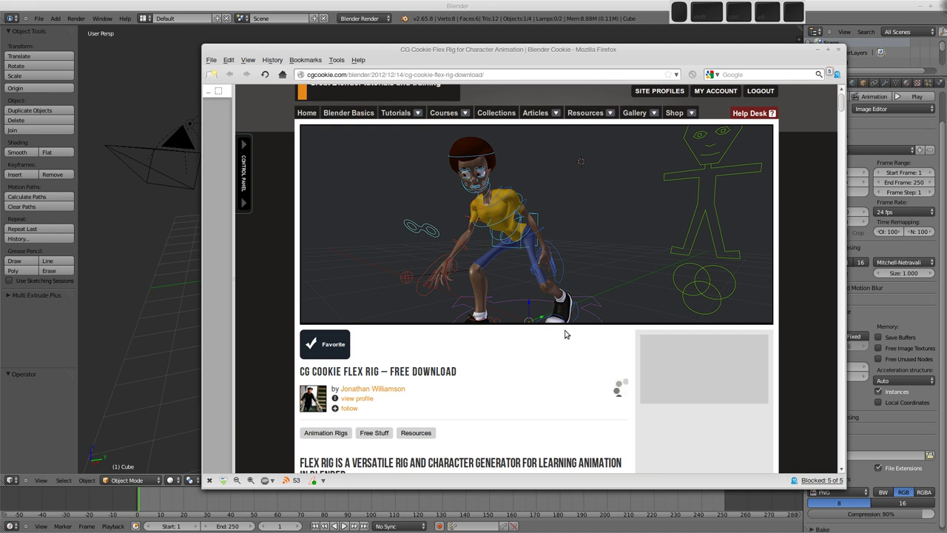
Scroll the Flex Rig page down to the FAQ and Download button
{"action": "scroll", "scroll_direction": "down", "scroll_amount": 3}
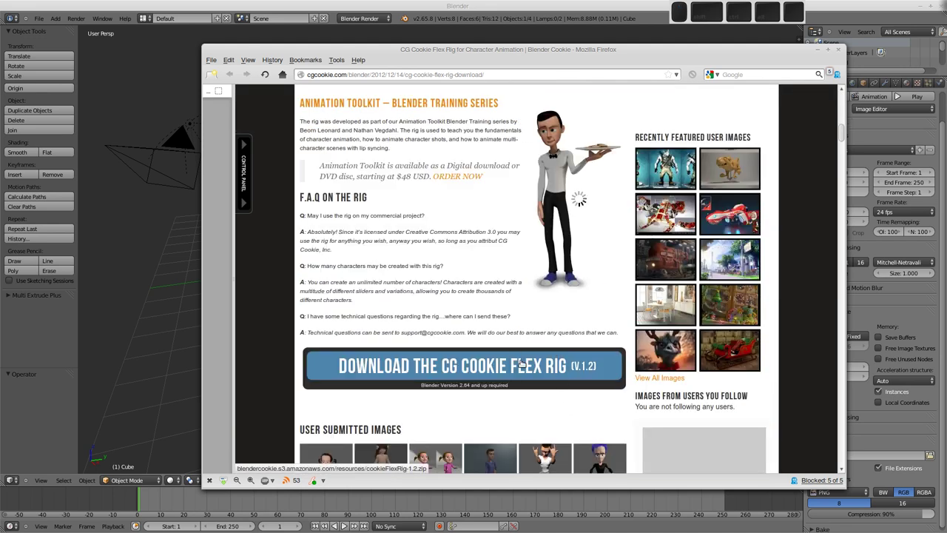
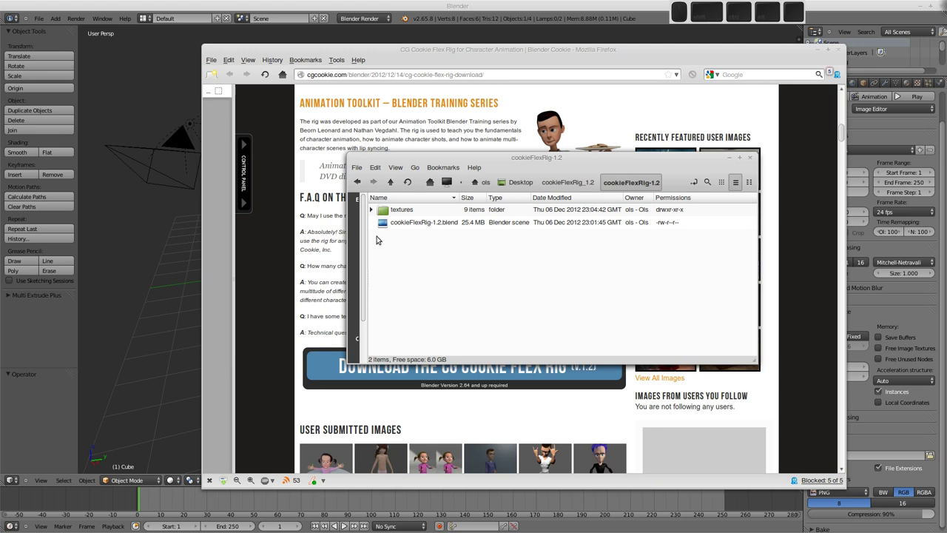
Open cookieFlexRig-1.2.blend from the downloaded rig folder in Blender
{"action": "key", "text": "○"}
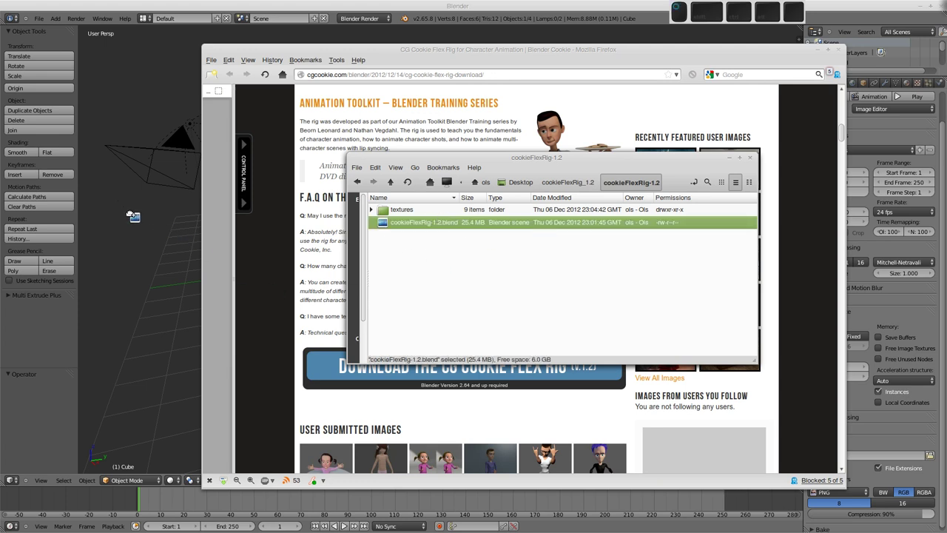
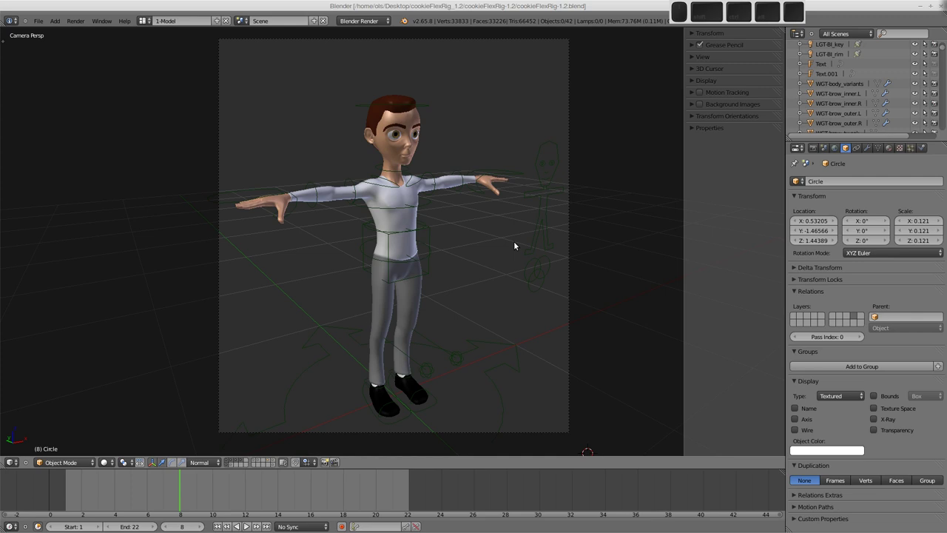
Leave the camera view, orbit around the character and select the rig for posing
{"action": "left_click", "coordinate": [484, 260]}
{"action": "key", "text": "○"}
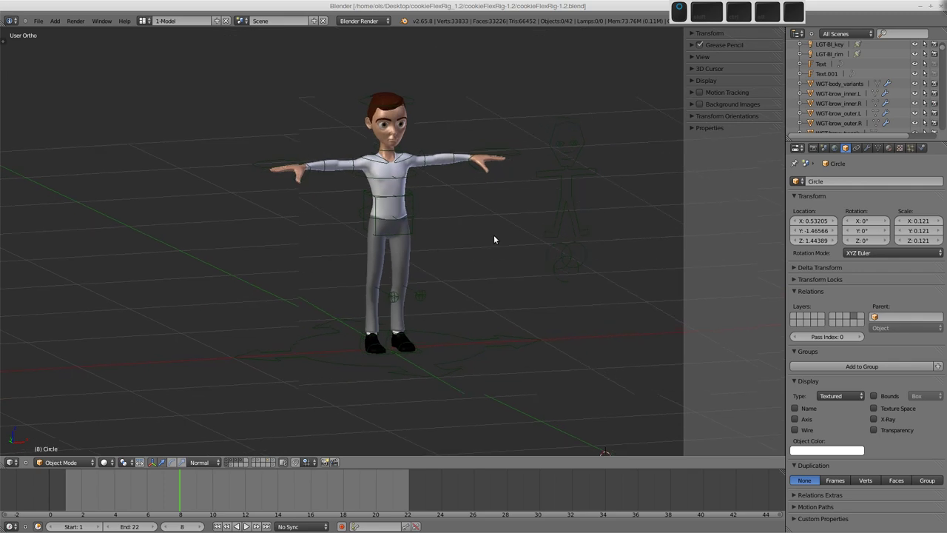
{"action": "key", "text": "shift+○"}
{"action": "left_click", "coordinate": [521, 268]}
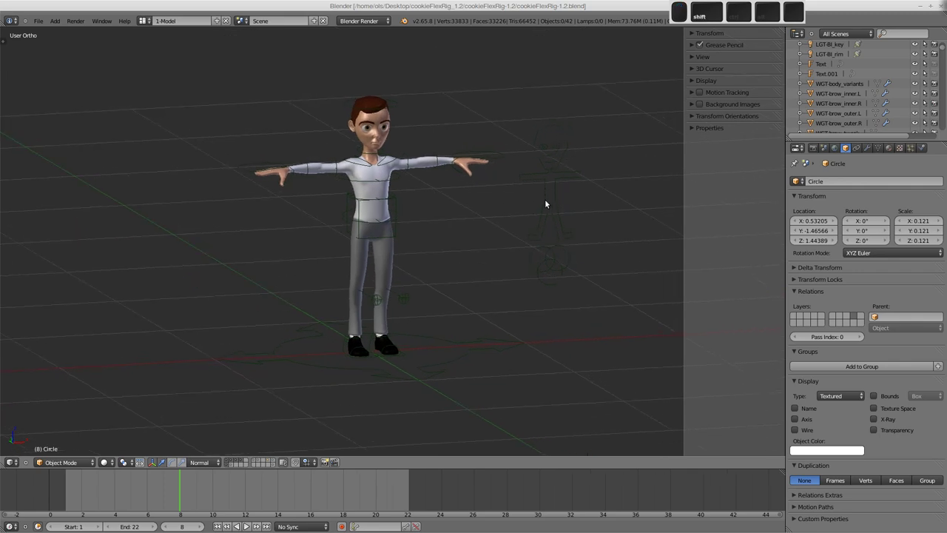
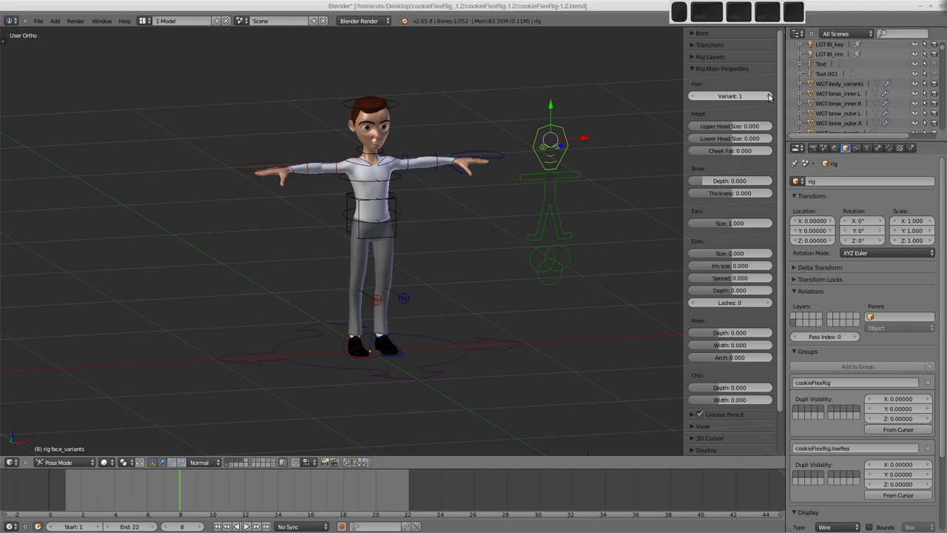
Set Hair Variant to 3 and enlarge Upper/Lower Head Size to 0.571 and 0.440 in Rig Main Properties
{"action": "key", "text": "n"}
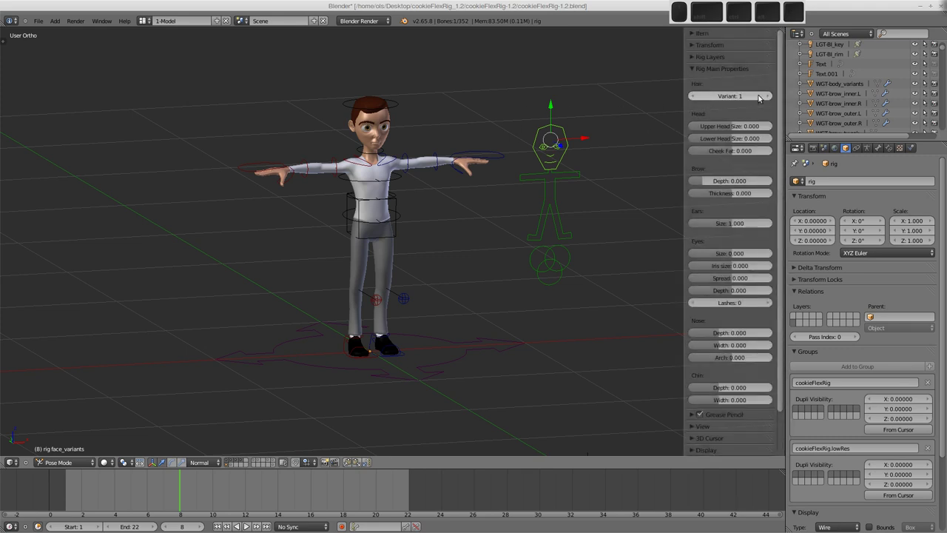
{"action": "left_click", "coordinate": [771, 99]}
{"action": "left_click", "coordinate": [771, 100]}
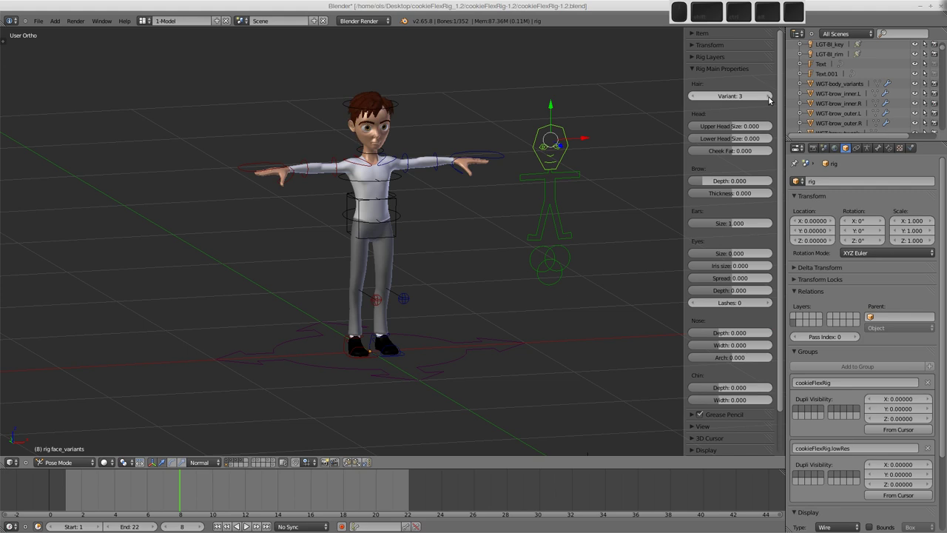
{"action": "left_click", "coordinate": [715, 127]}
{"action": "left_click", "coordinate": [719, 140]}
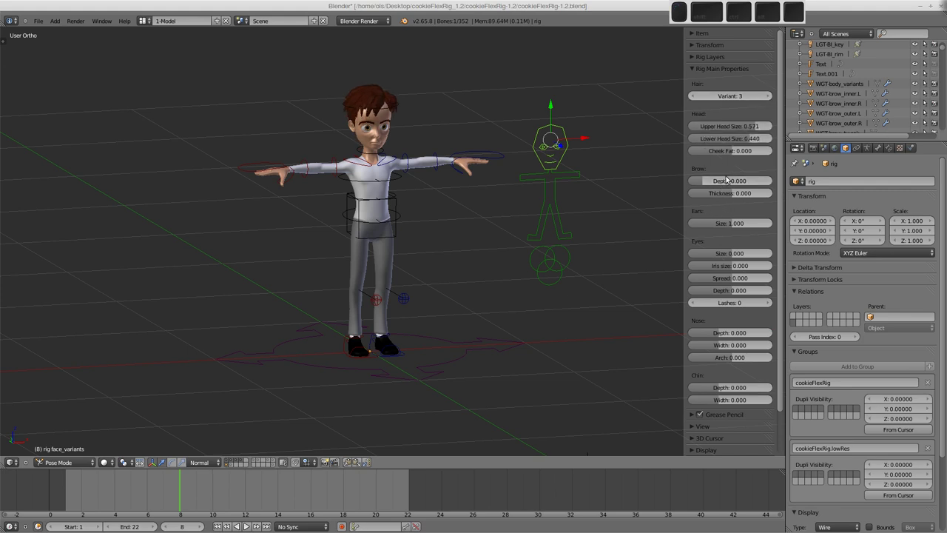
{"action": "left_click", "coordinate": [716, 305]}
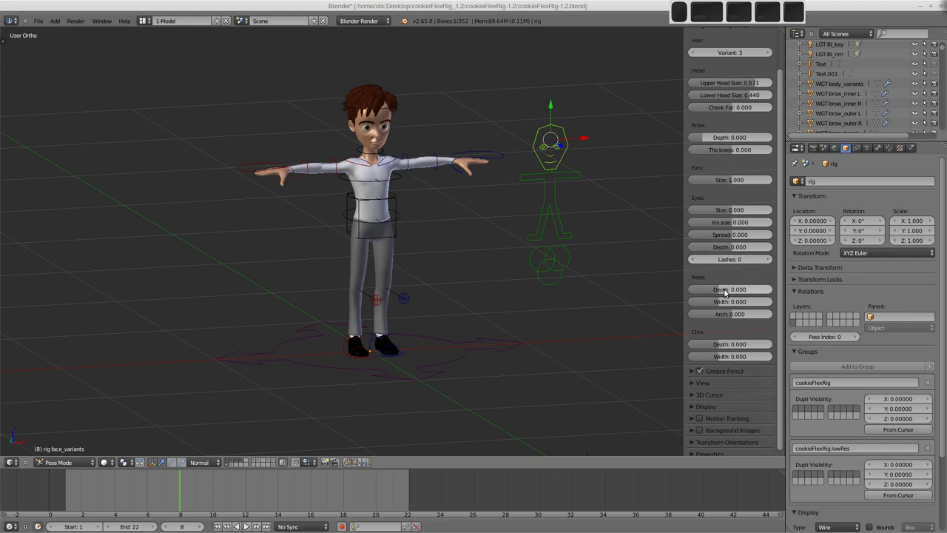
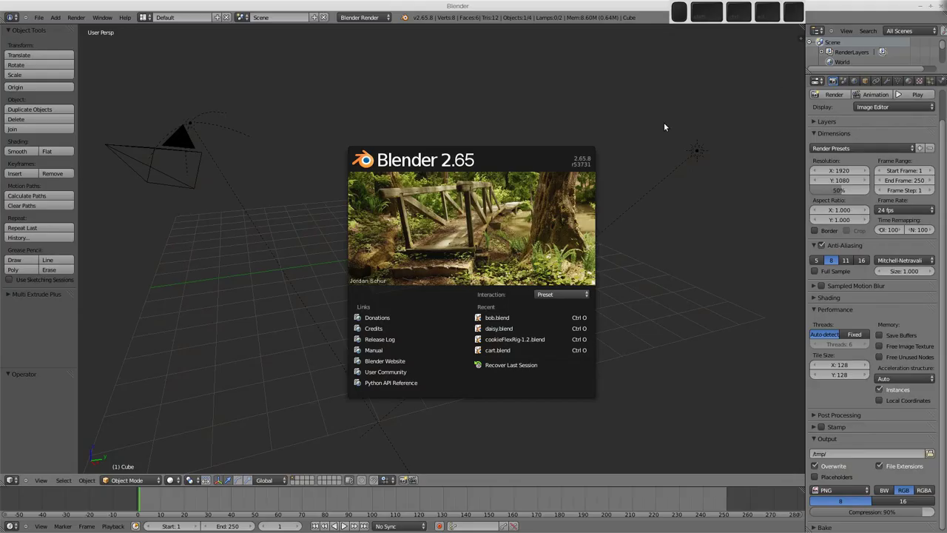
Dismiss the splash, move the cube out and place a first duplicate beside it
{"action": "left_click", "coordinate": [289, 220]}
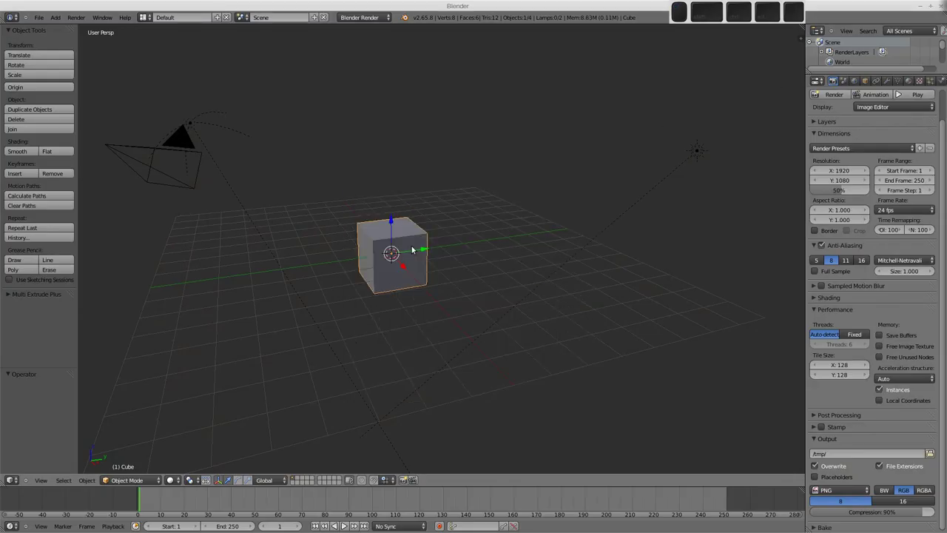
{"action": "left_click_drag", "start_coordinate": [419, 249], "coordinate": [533, 231]}
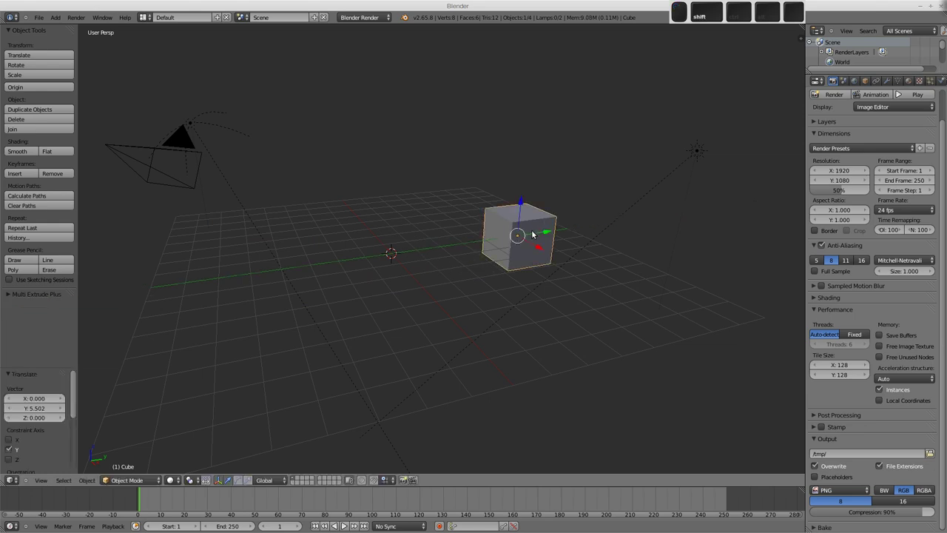
{"action": "key", "text": "shift+d"}
{"action": "right_click", "coordinate": [533, 233]}
{"action": "left_click_drag", "start_coordinate": [542, 252], "coordinate": [483, 217]}
Duplicate again and slide the third cube along X to 8.82, forming a row of three
{"action": "key", "text": "shift+d"}
{"action": "right_click", "coordinate": [486, 218]}
{"action": "left_click_drag", "start_coordinate": [485, 219], "coordinate": [533, 345]}
{"action": "middle_click", "coordinate": [478, 321]}
{"action": "left_click", "coordinate": [653, 307]}
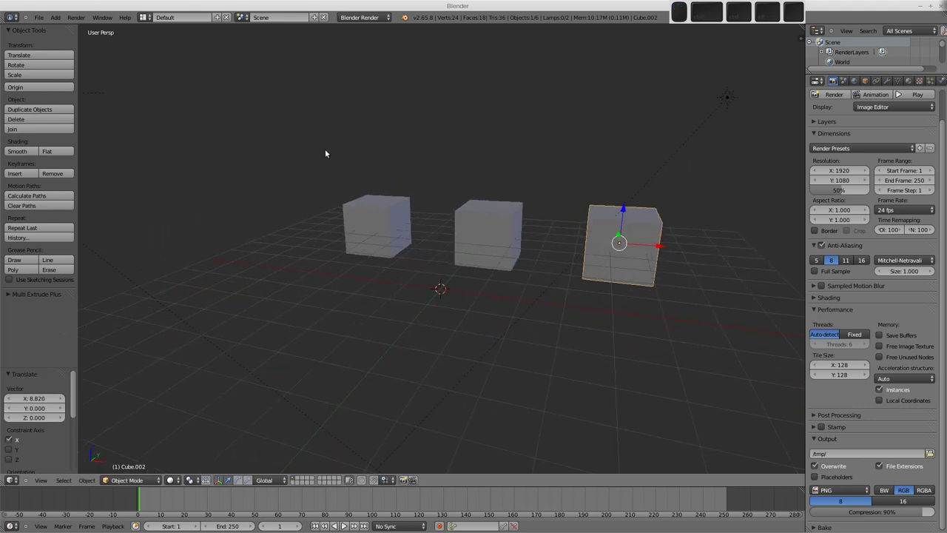
{"action": "left_click", "coordinate": [42, 21]}
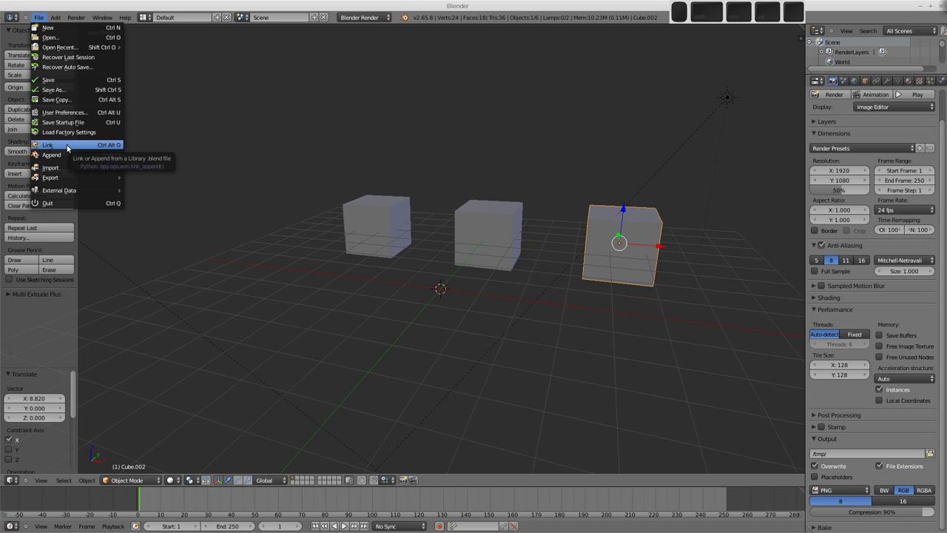
Start a Link and browse to the Group category of Desktop/daisy.blend
{"action": "left_click", "coordinate": [67, 148]}
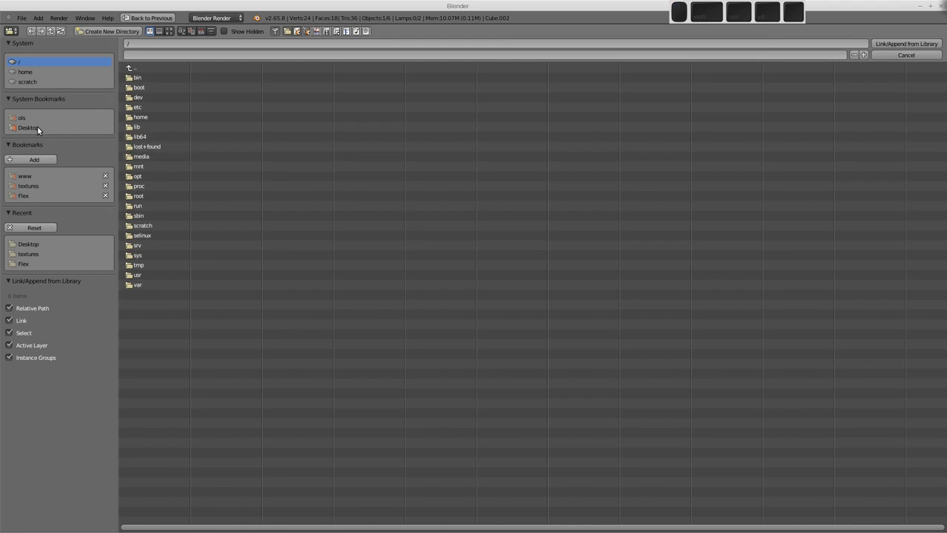
{"action": "left_click", "coordinate": [41, 129]}
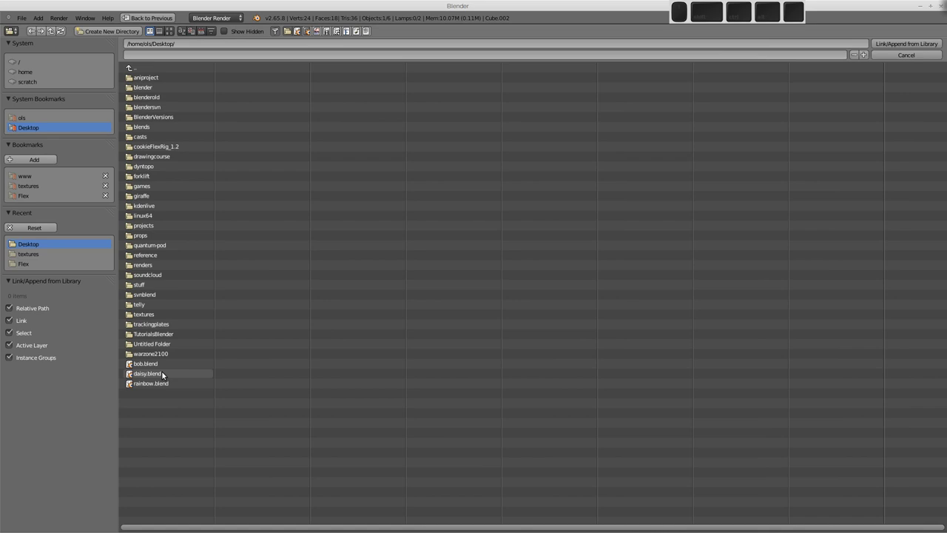
{"action": "left_click", "coordinate": [165, 374]}
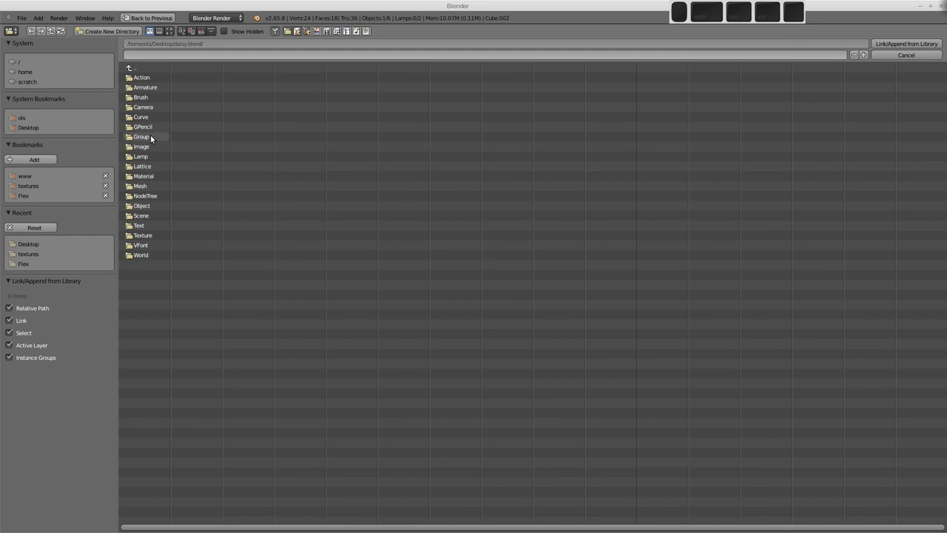
{"action": "left_click", "coordinate": [147, 139]}
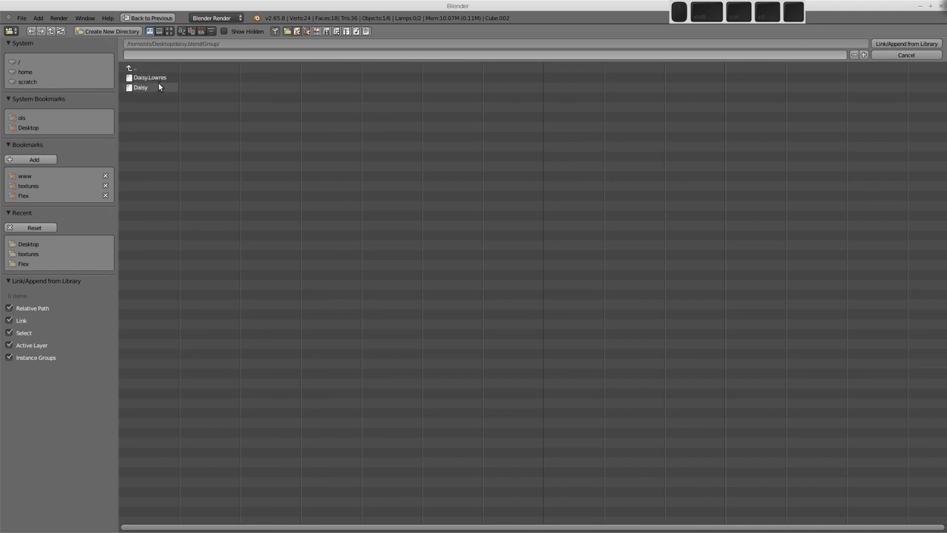
Link the Daisy.Lowres and Daisy groups with Instance Groups on, placing Daisy among the cubes
{"action": "left_click", "coordinate": [158, 88]}
{"action": "left_click", "coordinate": [157, 79]}
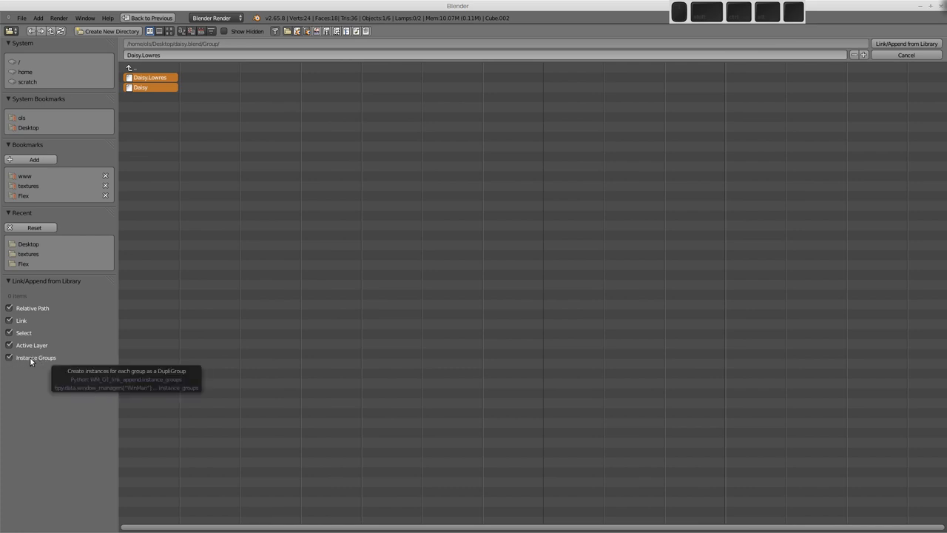
{"action": "left_click", "coordinate": [32, 361]}
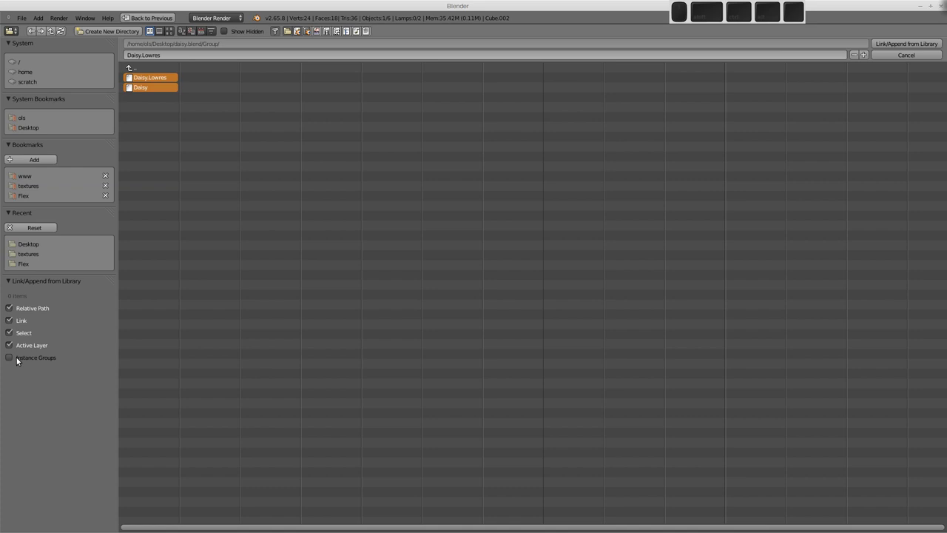
{"action": "left_click", "coordinate": [23, 359]}
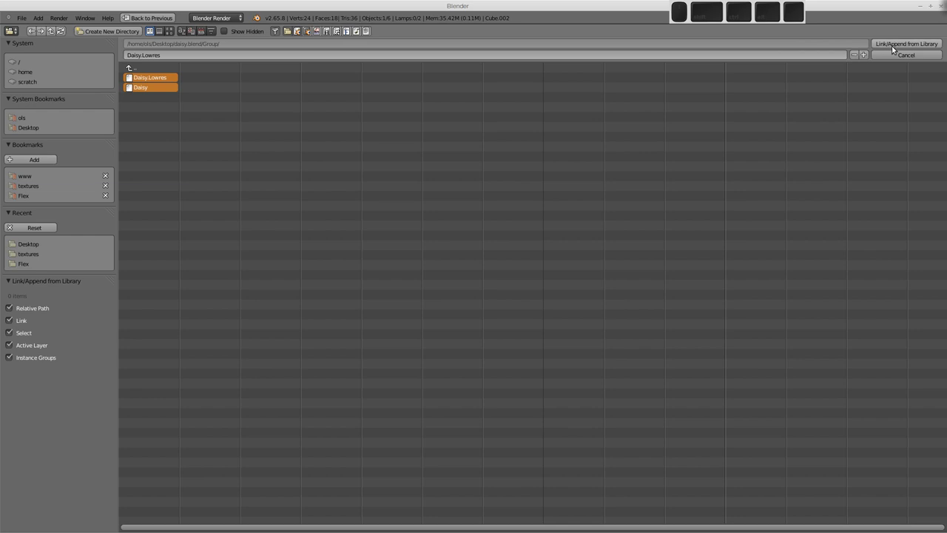
{"action": "left_click", "coordinate": [894, 46]}
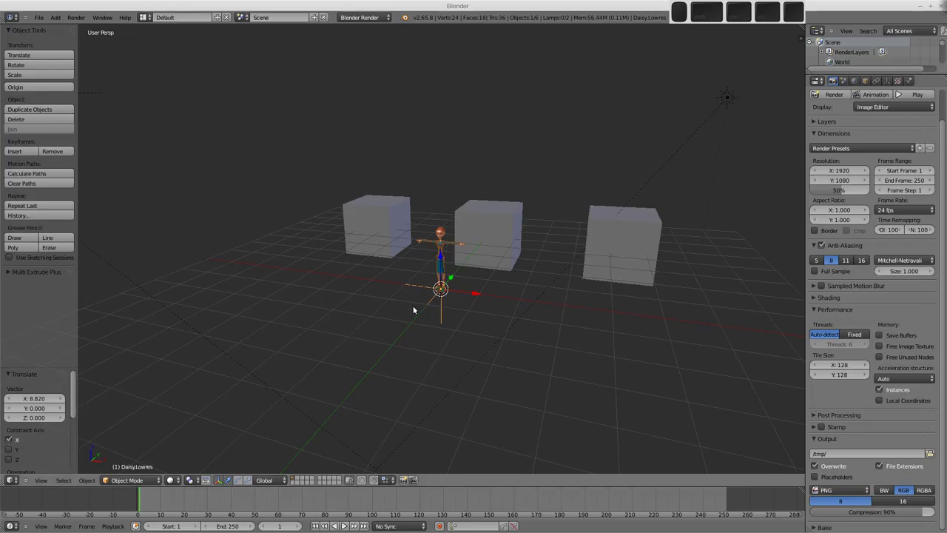
{"action": "middle_click", "coordinate": [457, 291]}
Make a Daisy.Lowres_proxy from the linked group and show its item properties in the sidebar
{"action": "middle_click", "coordinate": [571, 295]}
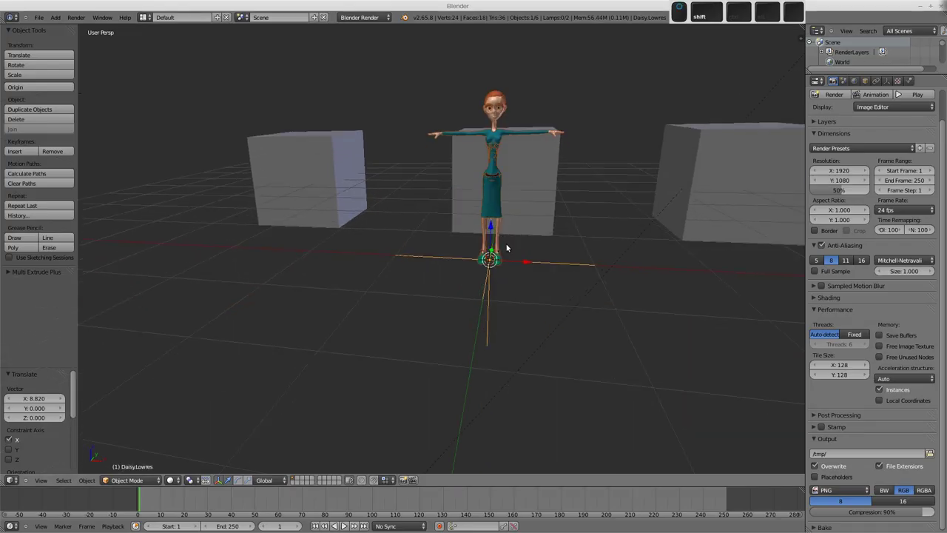
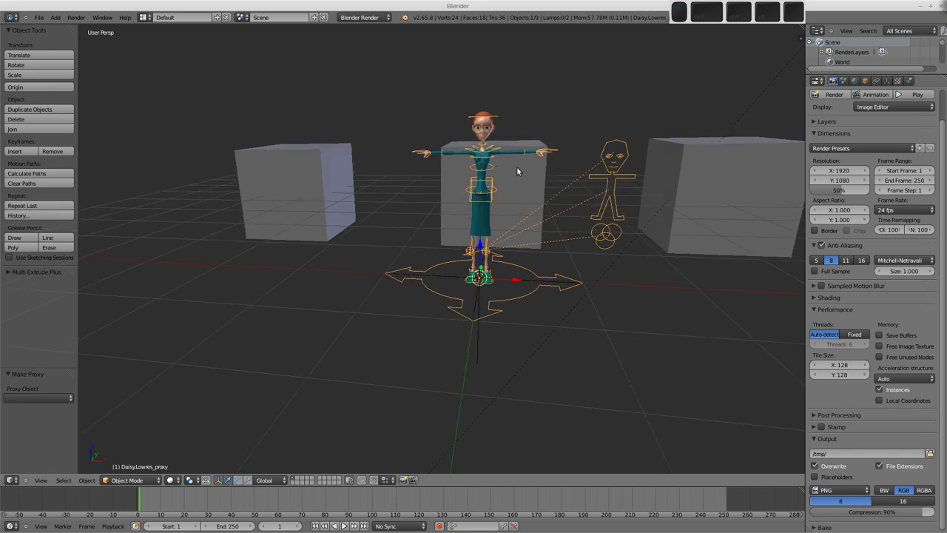
{"action": "key", "text": "n"}
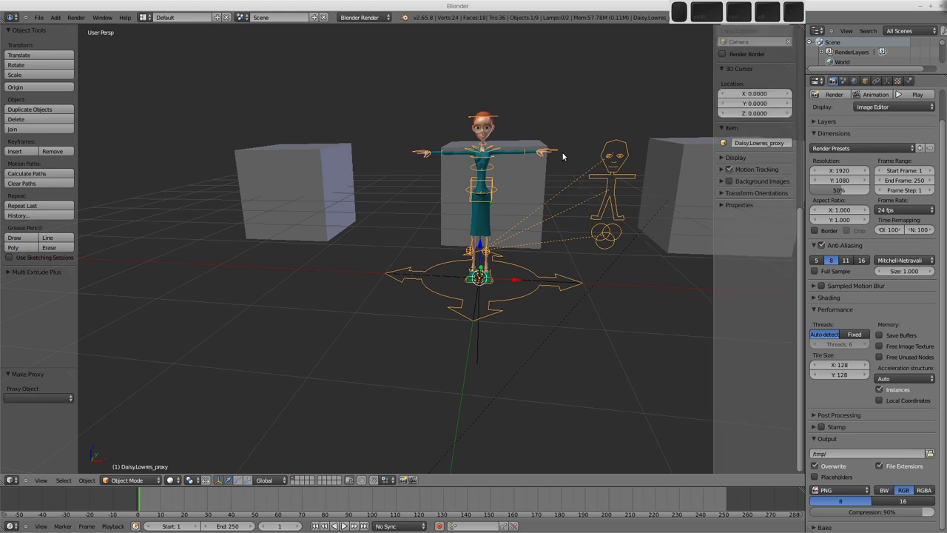
{"action": "left_click", "coordinate": [557, 149]}
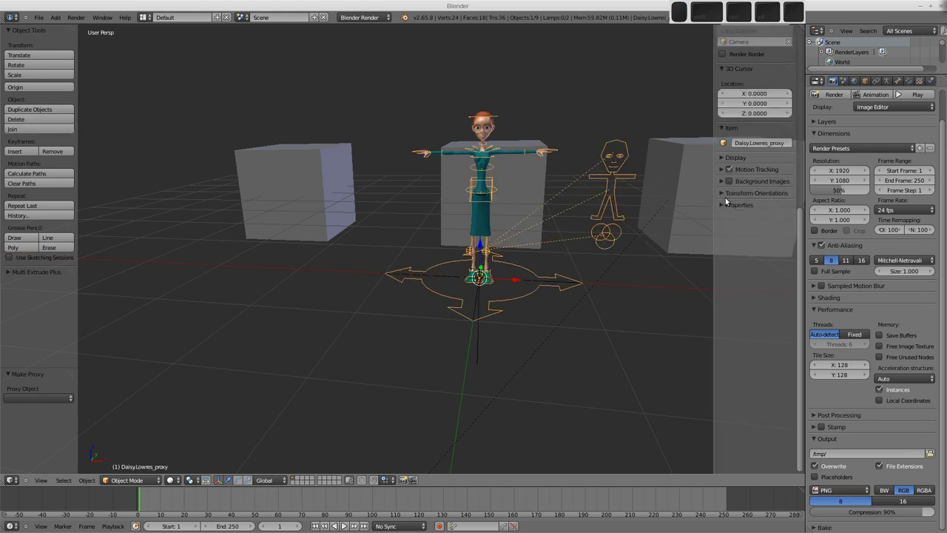
{"action": "left_click", "coordinate": [733, 204]}
{"action": "left_click", "coordinate": [731, 208]}
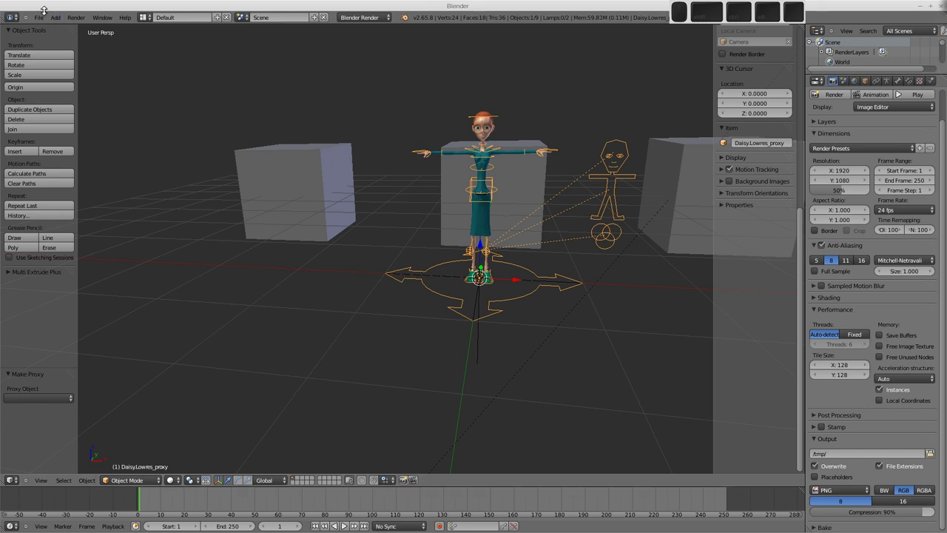
Start a Link and browse to the Text data of Desktop/daisy.blend for rig_ui_panels.py
{"action": "left_click", "coordinate": [41, 17]}
{"action": "left_click", "coordinate": [73, 147]}
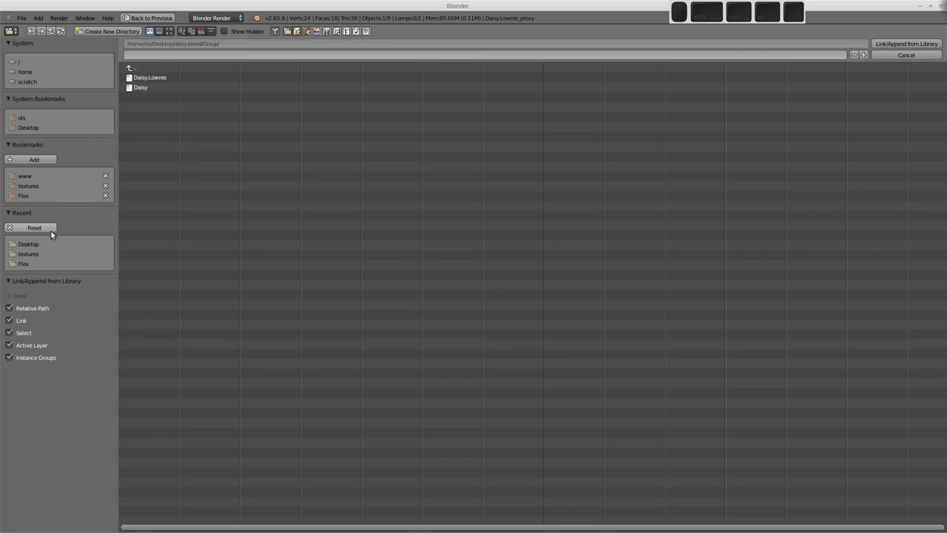
{"action": "left_click", "coordinate": [44, 247]}
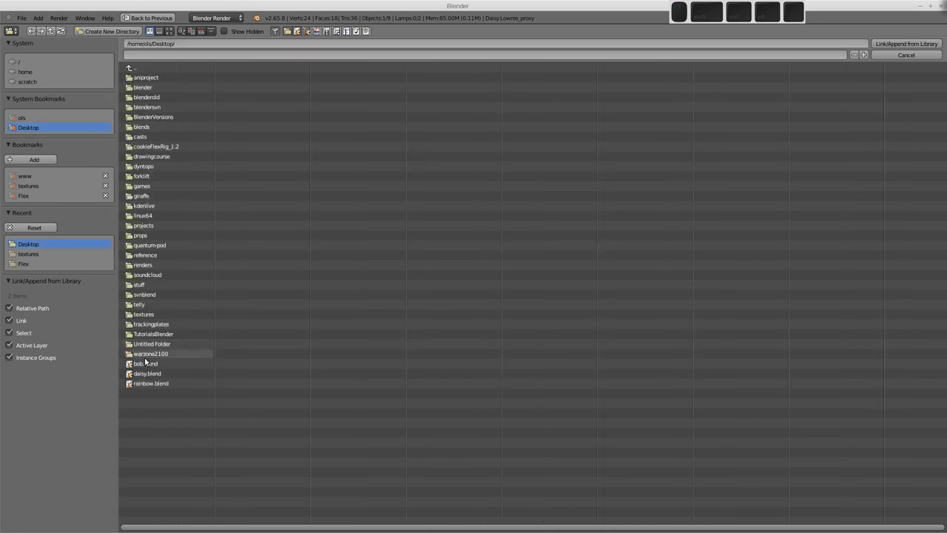
{"action": "left_click", "coordinate": [151, 375]}
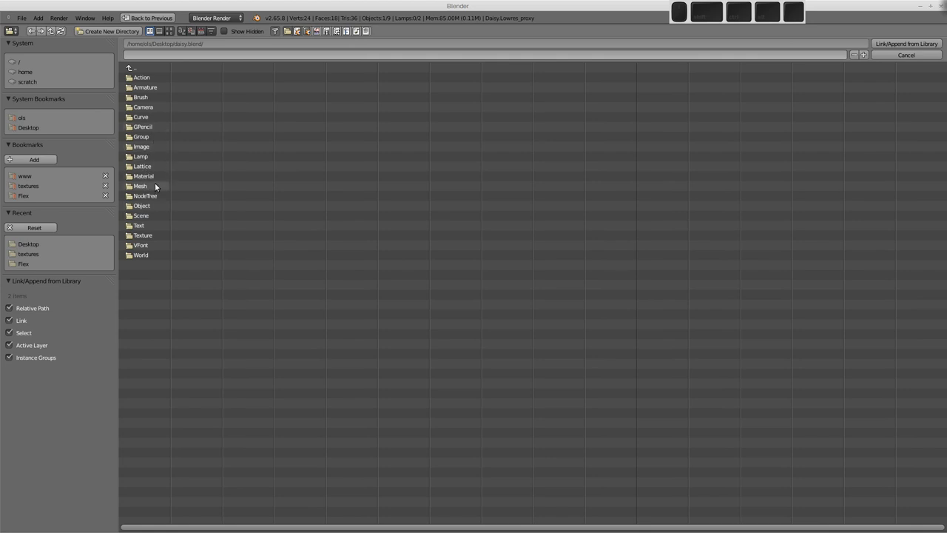
{"action": "left_click", "coordinate": [149, 226]}
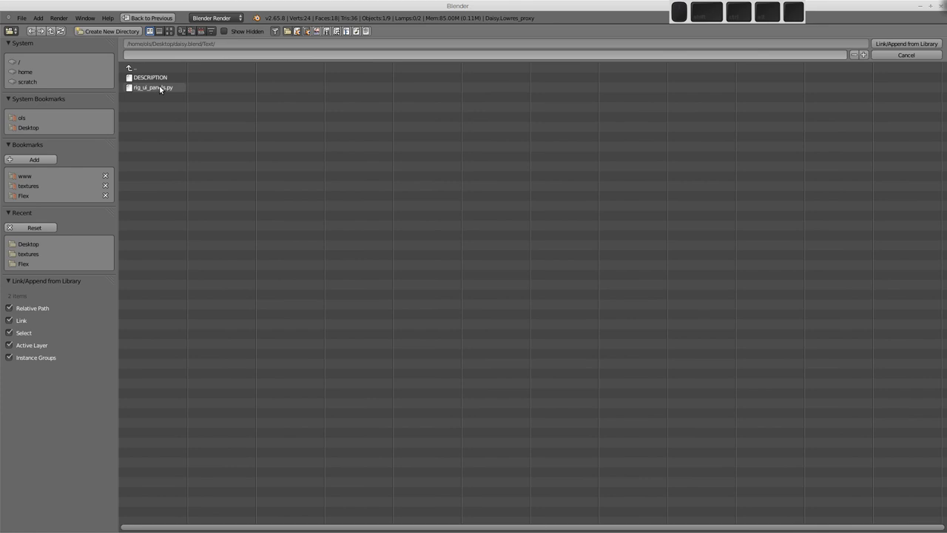
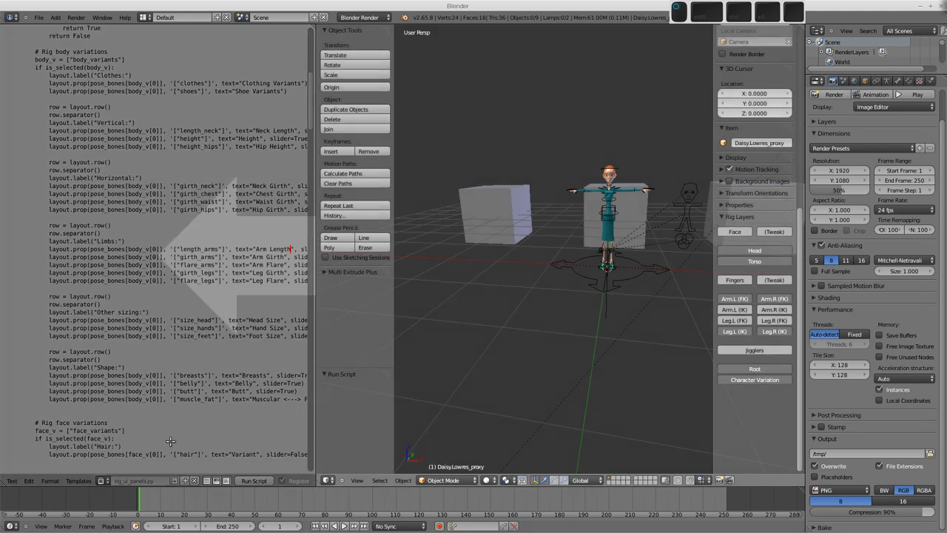
Pick the original Daisy.Lowres armature from the overlapping objects and send it to another layer
{"action": "middle_click", "coordinate": [488, 251]}
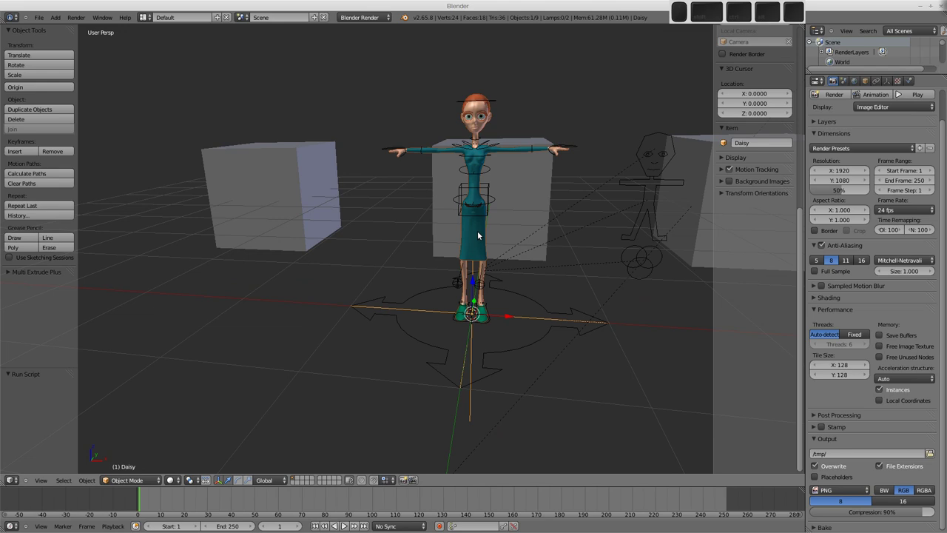
{"action": "key", "text": "g"}
{"action": "left_click", "coordinate": [335, 190]}
{"action": "left_click", "coordinate": [476, 226]}
{"action": "middle_click", "coordinate": [477, 227]}
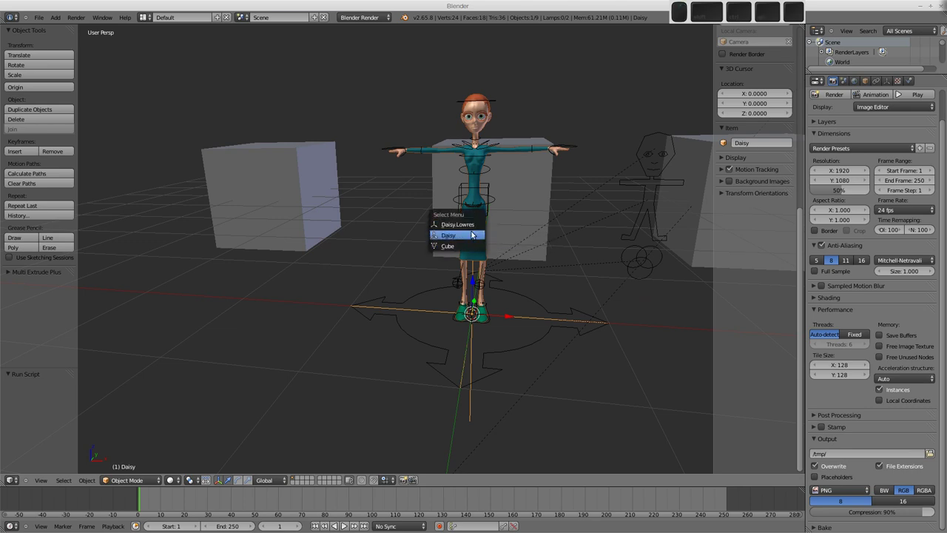
{"action": "left_click", "coordinate": [462, 225]}
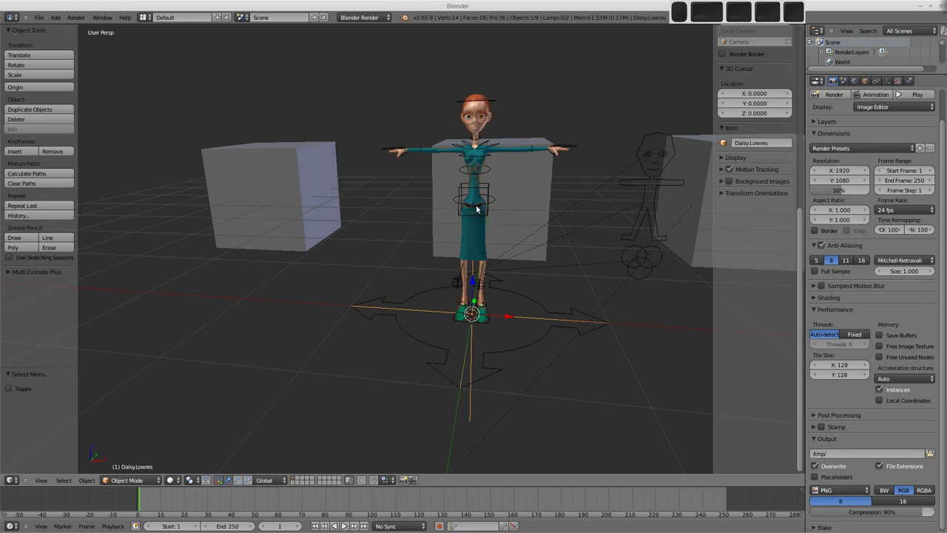
{"action": "key", "text": "m"}
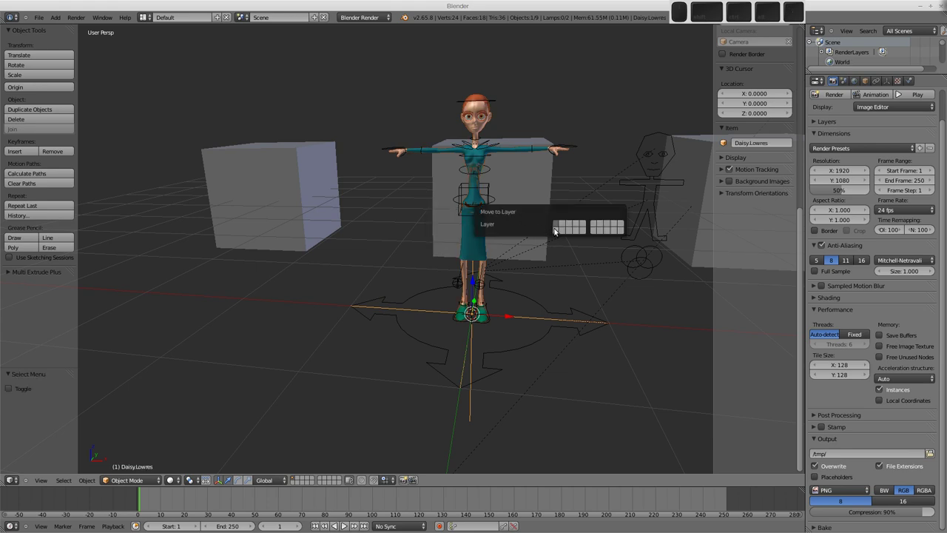
{"action": "left_click", "coordinate": [555, 232]}
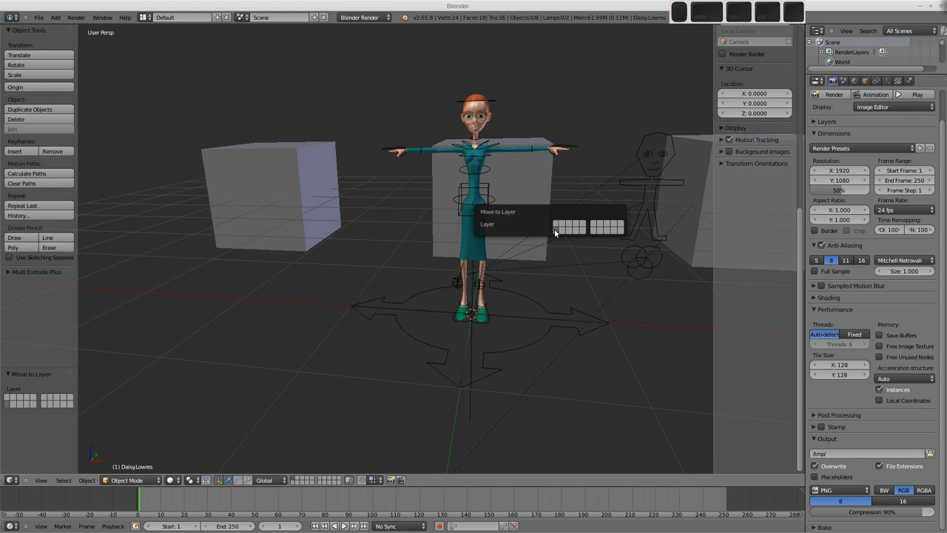
Select the Daisy proxy rig and set its layer so it stays in the scene
{"action": "right_click", "coordinate": [537, 342]}
{"action": "key", "text": "m"}
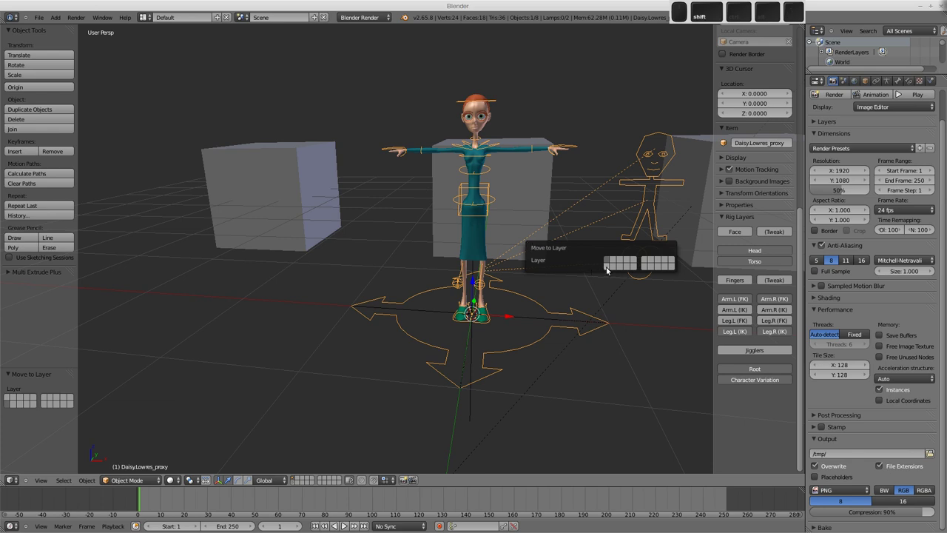
{"action": "left_click", "coordinate": [608, 270]}
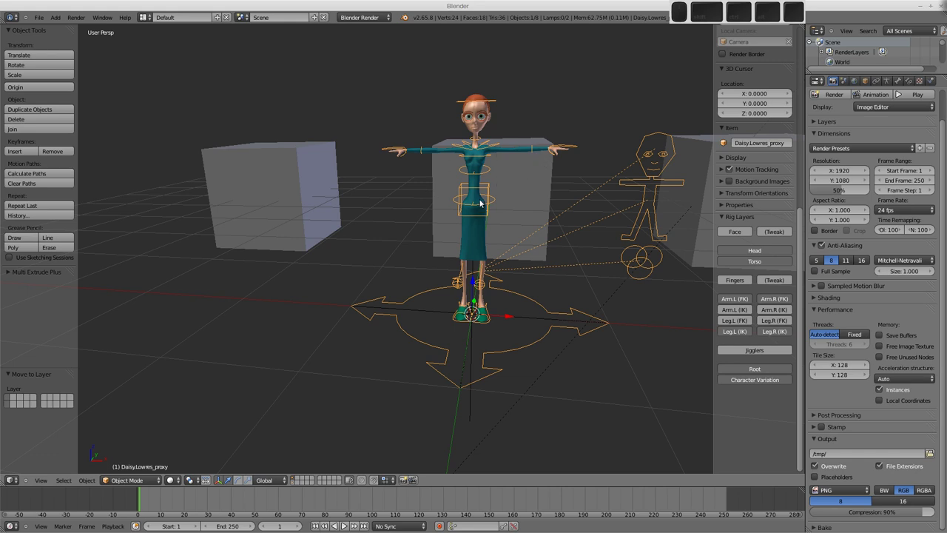
Lower Daisy's right arm, then move the whole rig 2.33 units along negative X by the leftmost cube
{"action": "right_click", "coordinate": [477, 246]}
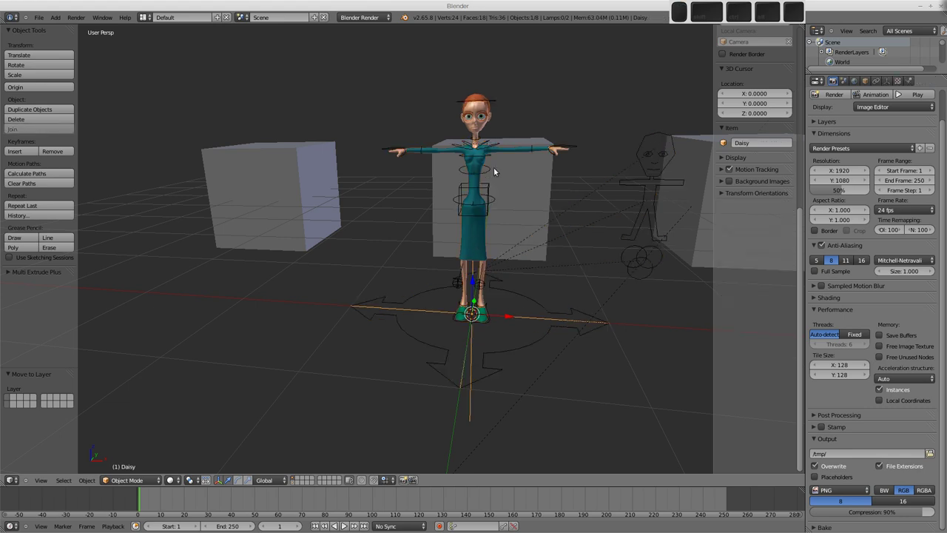
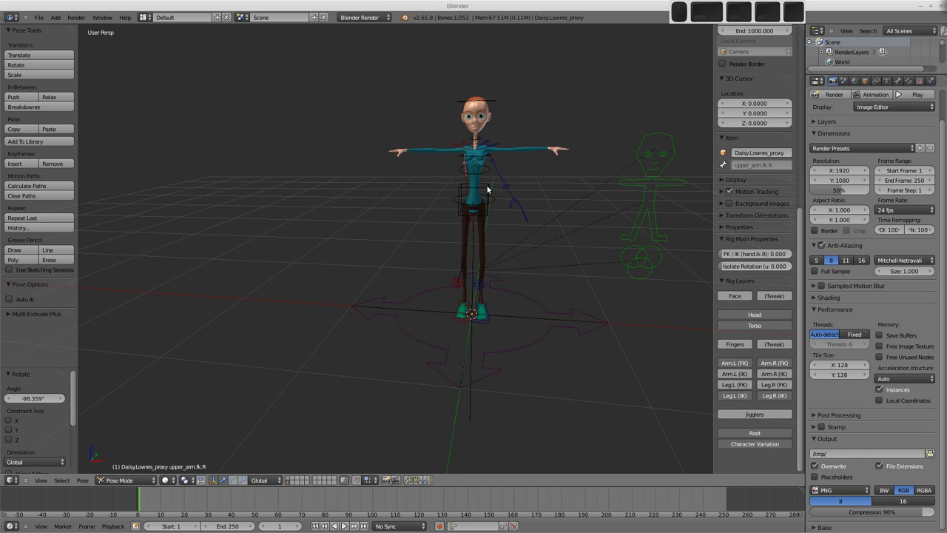
{"action": "right_click", "coordinate": [488, 188]}
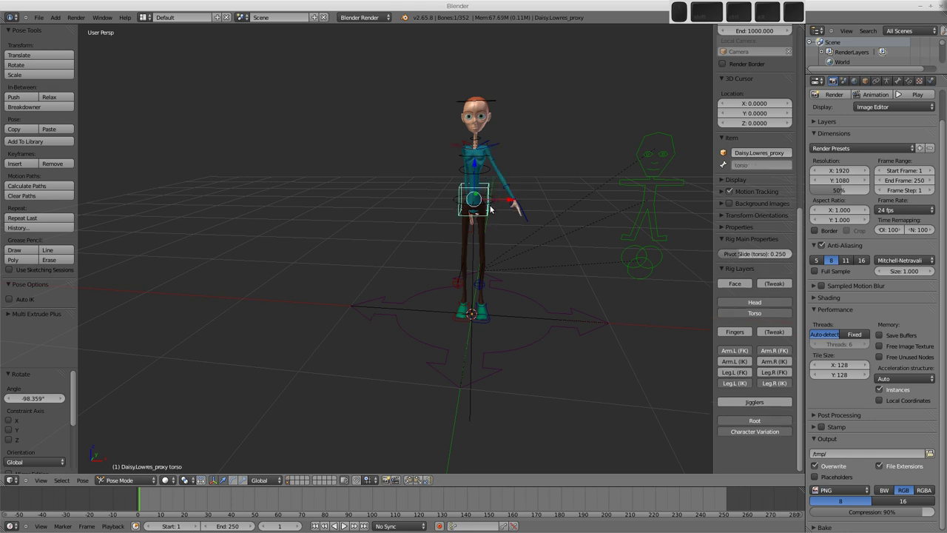
{"action": "key", "text": "a"}
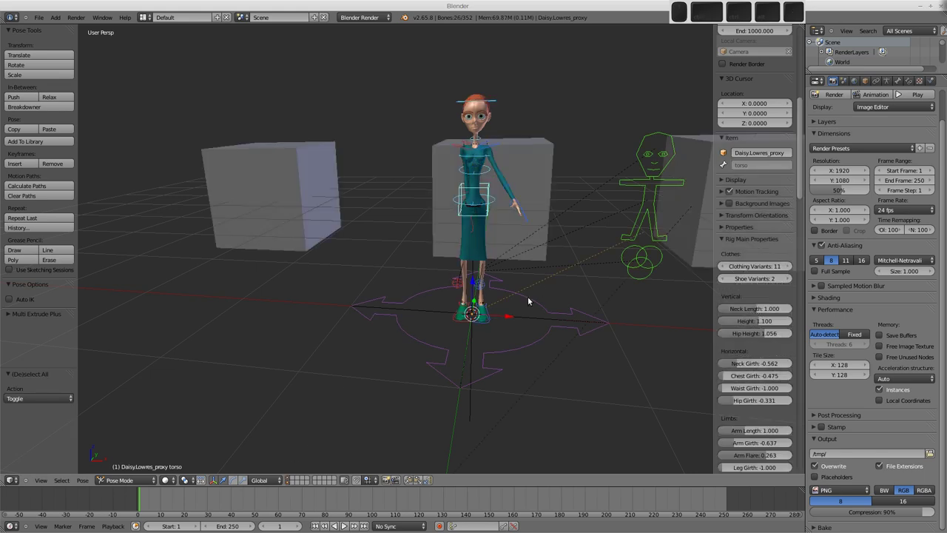
{"action": "key", "text": "g"}
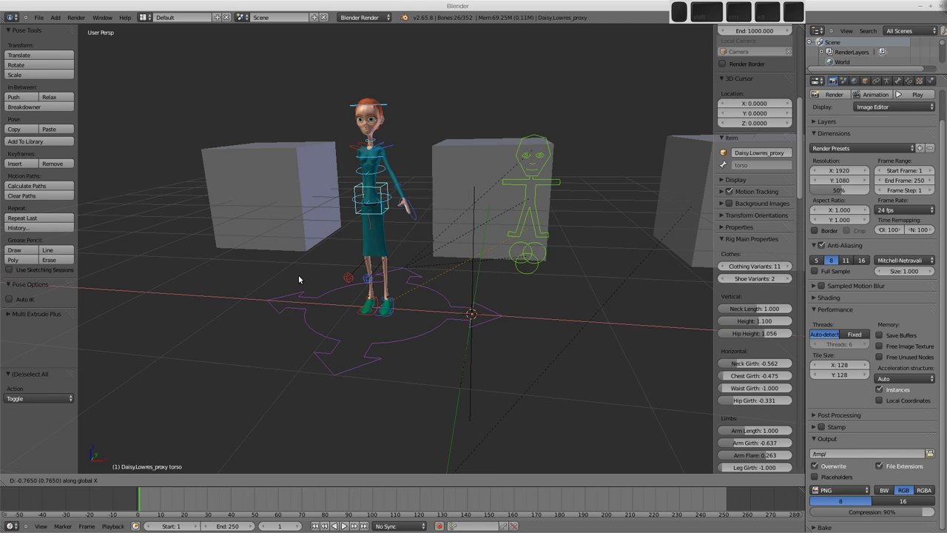
{"action": "left_click", "coordinate": [270, 284]}
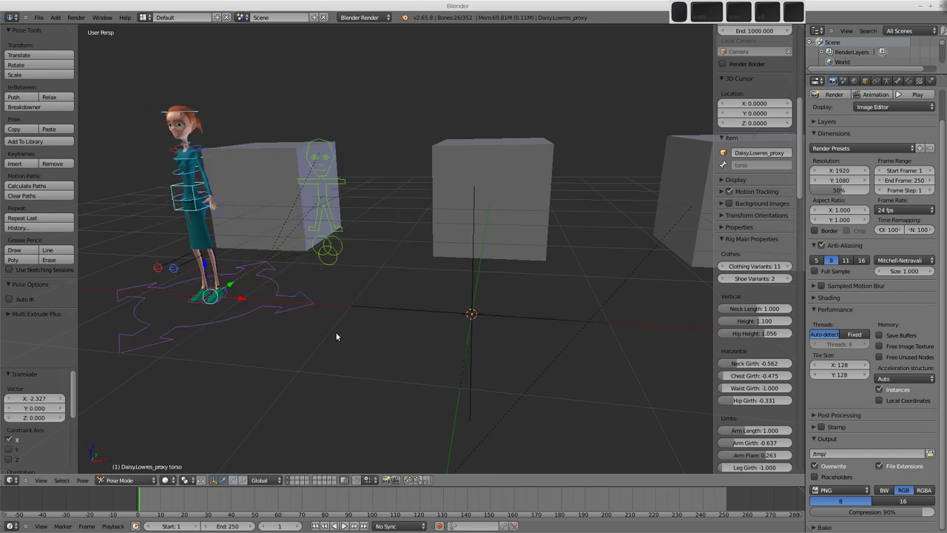
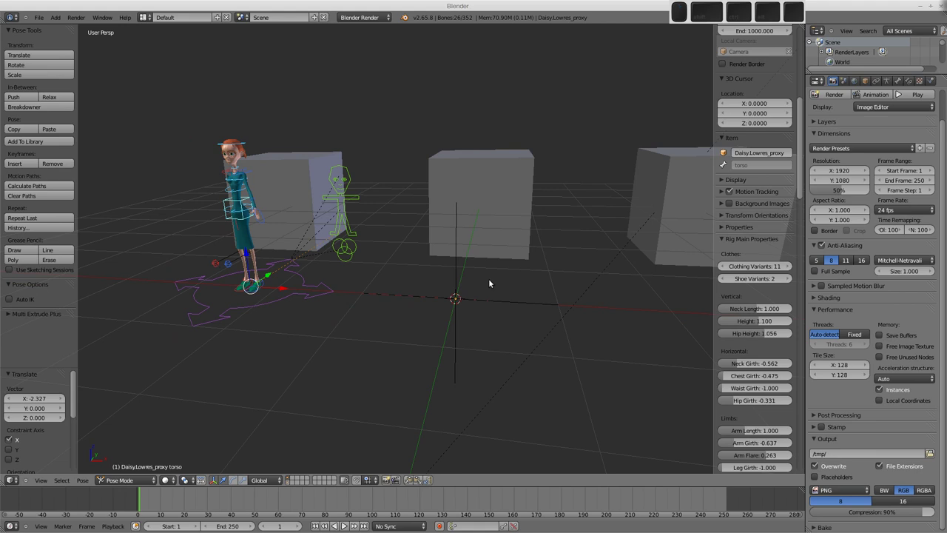
Bring up the File commands to begin linking from bob.blend
{"action": "left_click", "coordinate": [42, 20]}
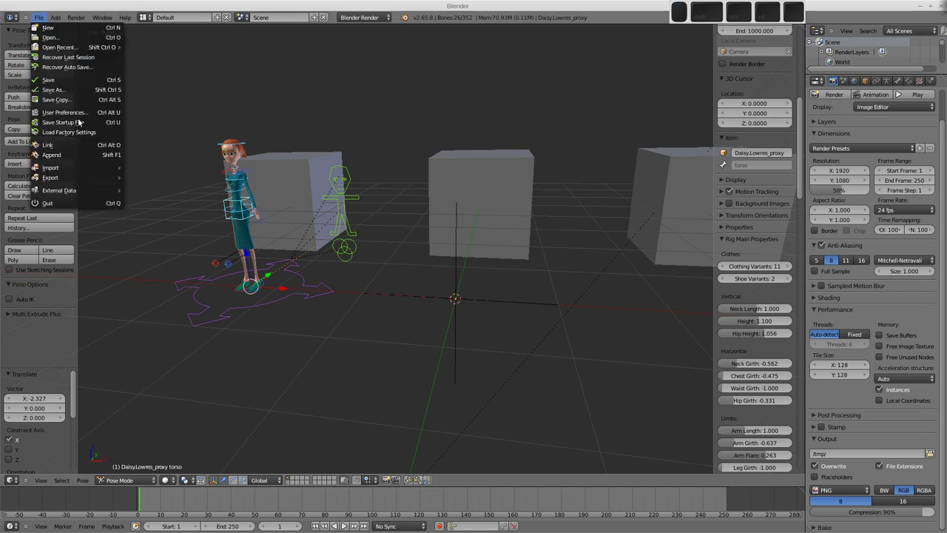
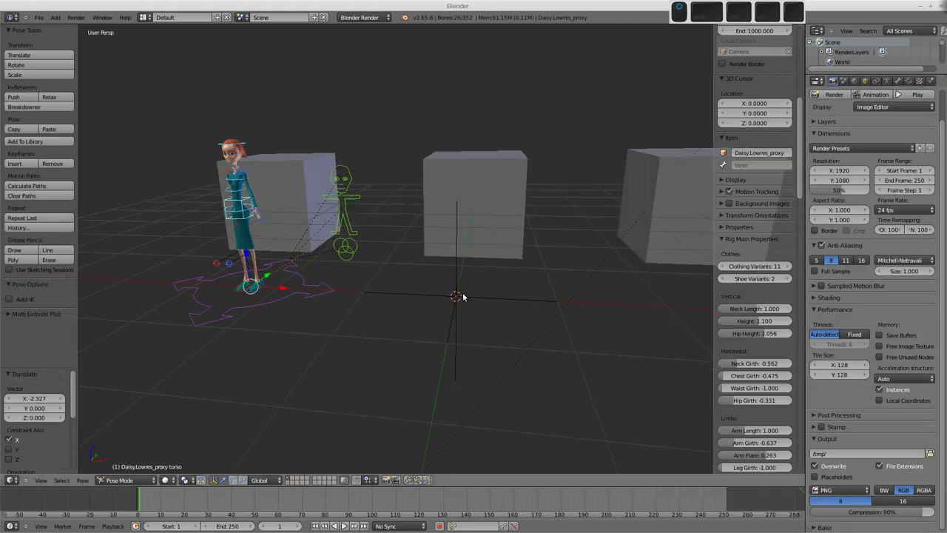
Move Daisy left along X away from the cubes and bring up the Add list for group instances
{"action": "middle_click", "coordinate": [469, 289]}
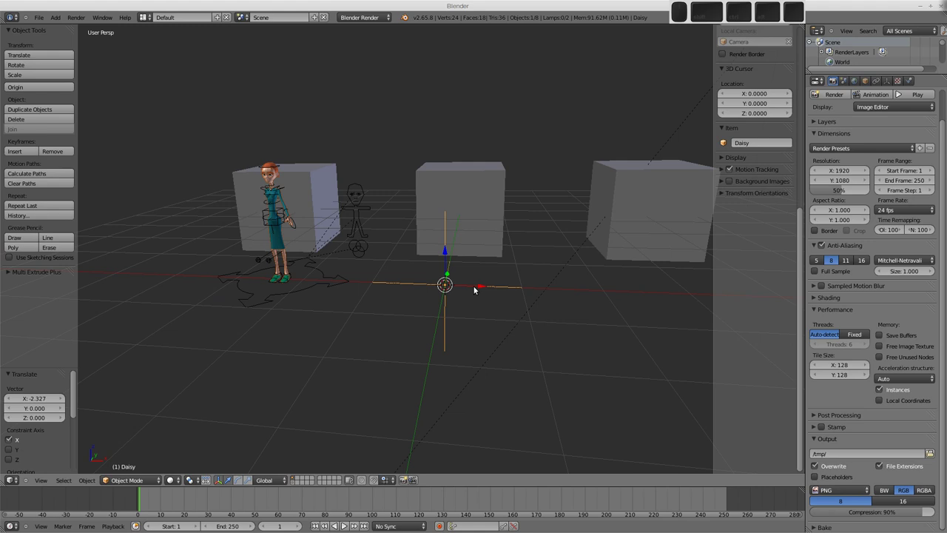
{"action": "key", "text": "g"}
{"action": "key", "text": "x"}
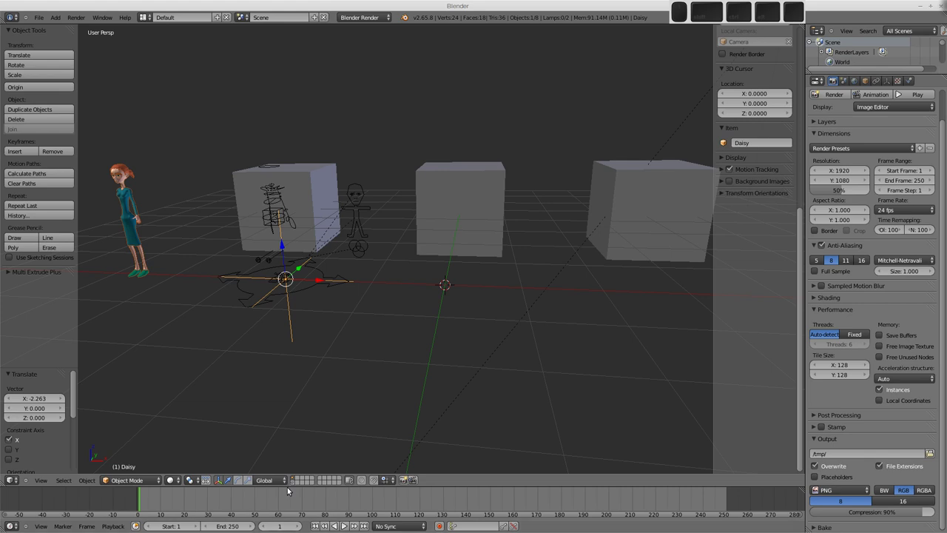
{"action": "left_click", "coordinate": [297, 484]}
{"action": "left_click", "coordinate": [294, 480]}
{"action": "left_click", "coordinate": [295, 479]}
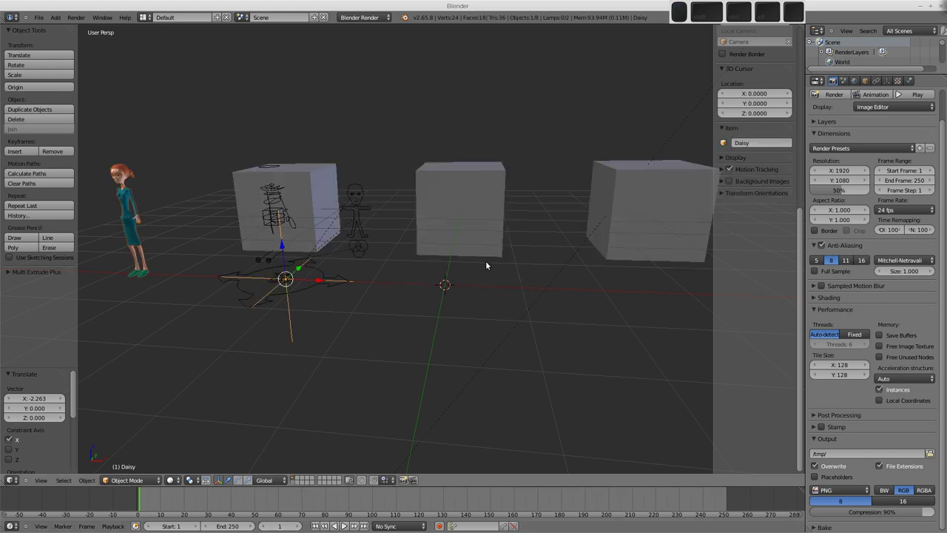
{"action": "key", "text": "shift+a"}
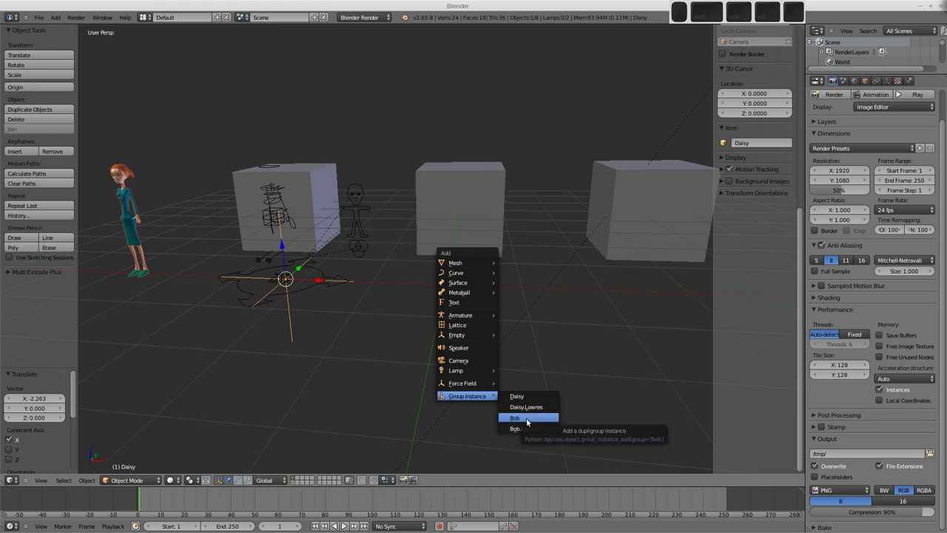
Add the Bob group instance at the origin, make a proxy of its rig and select Bob
{"action": "left_click", "coordinate": [529, 420]}
{"action": "middle_click", "coordinate": [459, 230]}
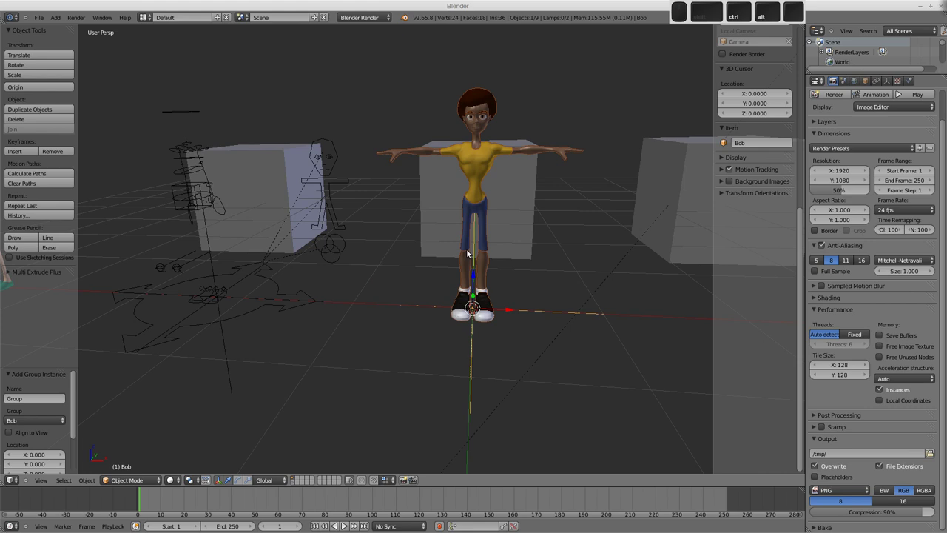
{"action": "key", "text": "ctrl+alt+p"}
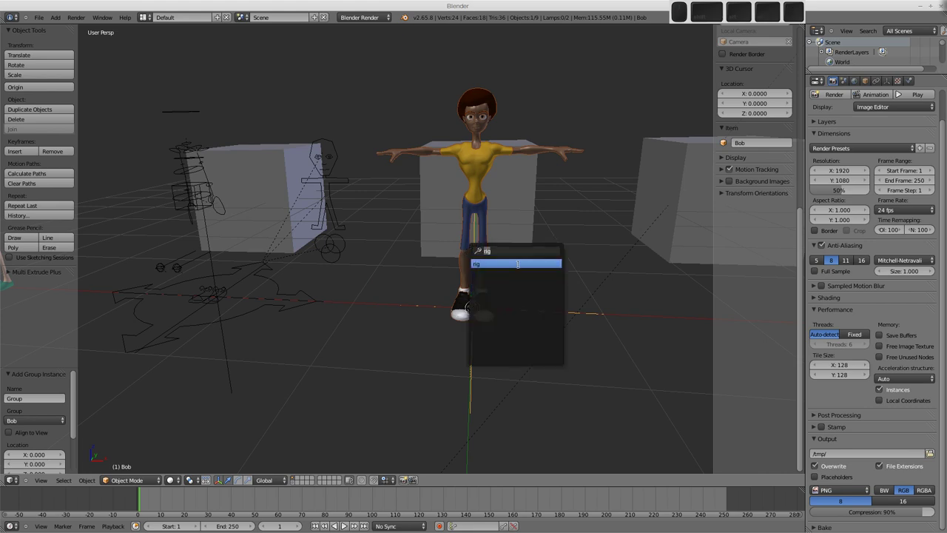
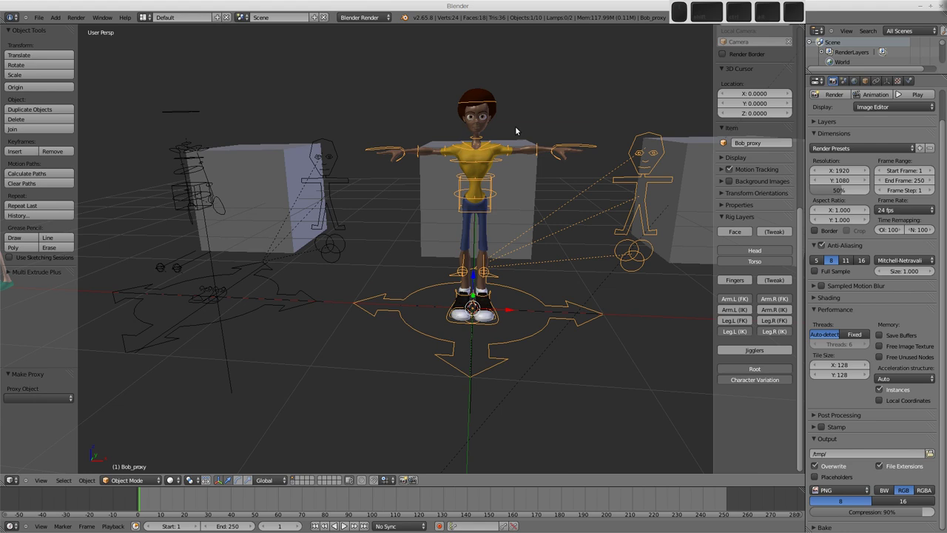
{"action": "left_click", "coordinate": [512, 246]}
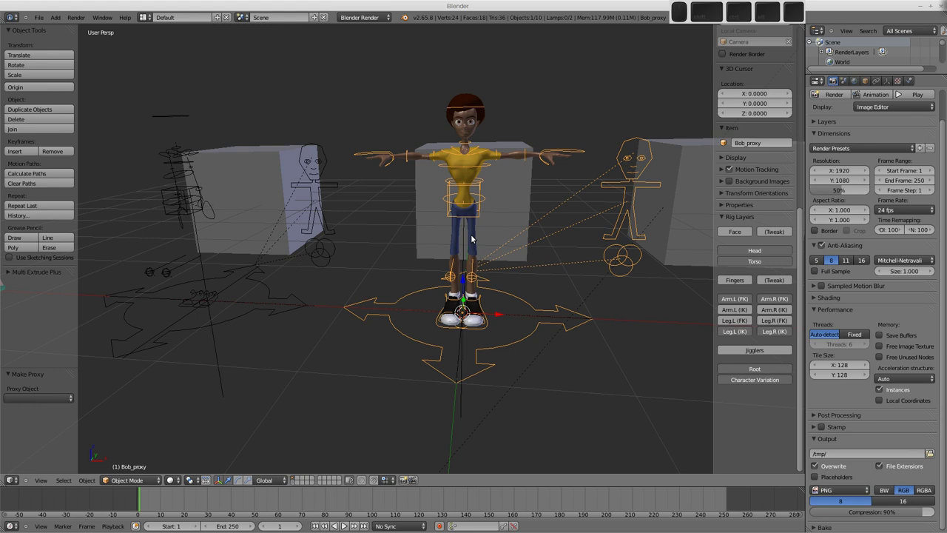
{"action": "right_click", "coordinate": [474, 236]}
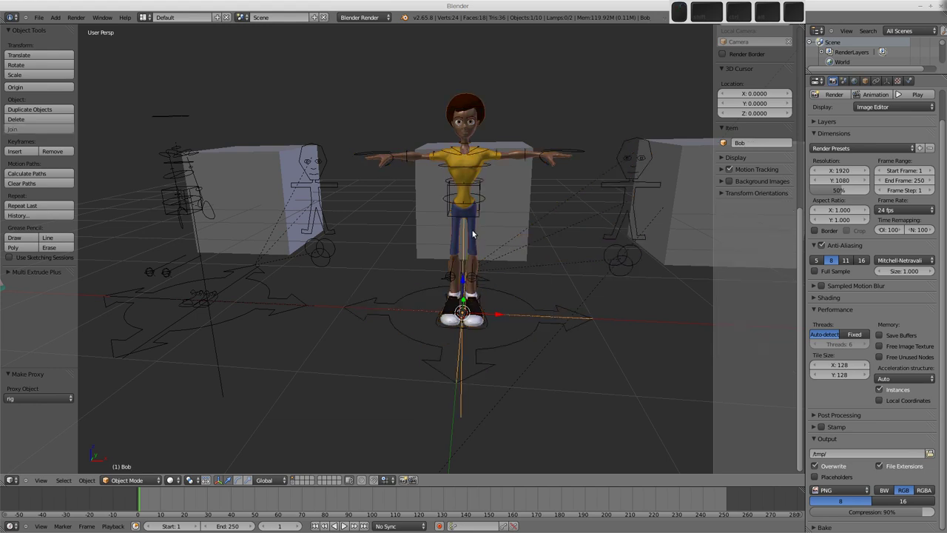
Show Bob's Object properties confirming he duplicates the Bob group
{"action": "left_click", "coordinate": [869, 86]}
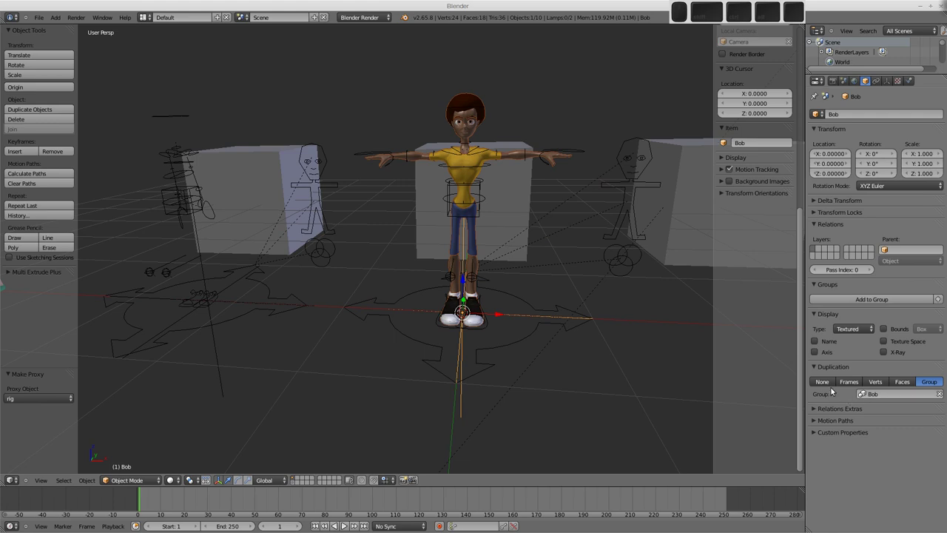
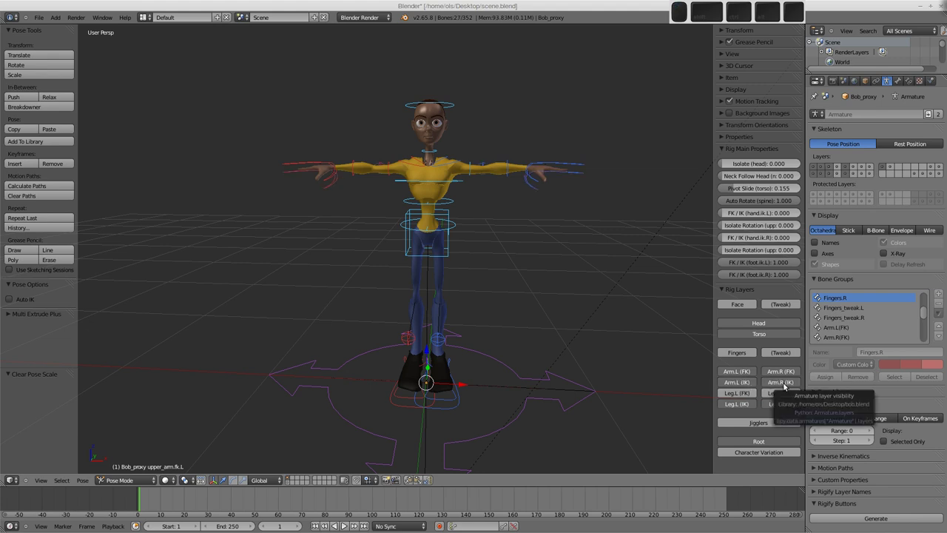
Reveal the arm IK layers, select hand.ik.L and hand.ik.R and raise their FK/IK switches to 1.000
{"action": "left_click", "coordinate": [782, 374]}
{"action": "left_click", "coordinate": [742, 360]}
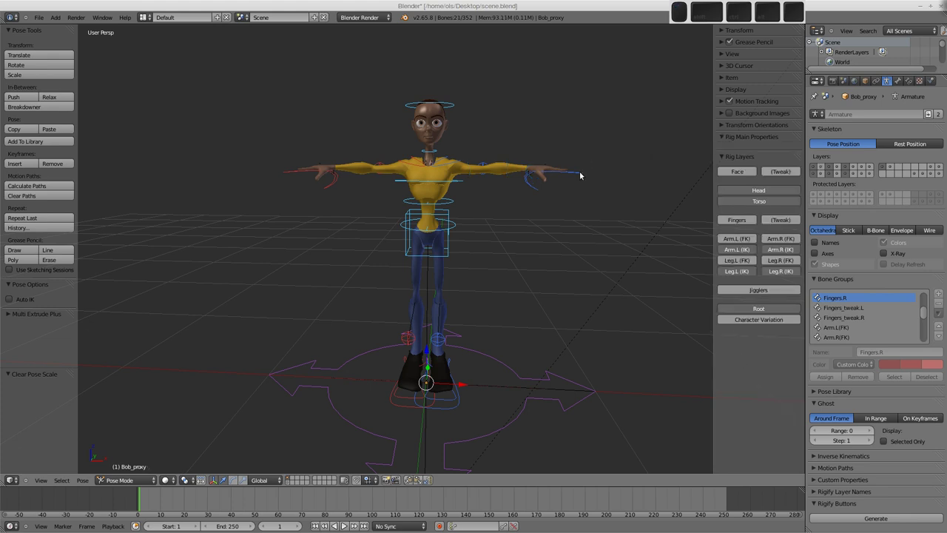
{"action": "right_click", "coordinate": [580, 173]}
{"action": "right_click", "coordinate": [294, 174]}
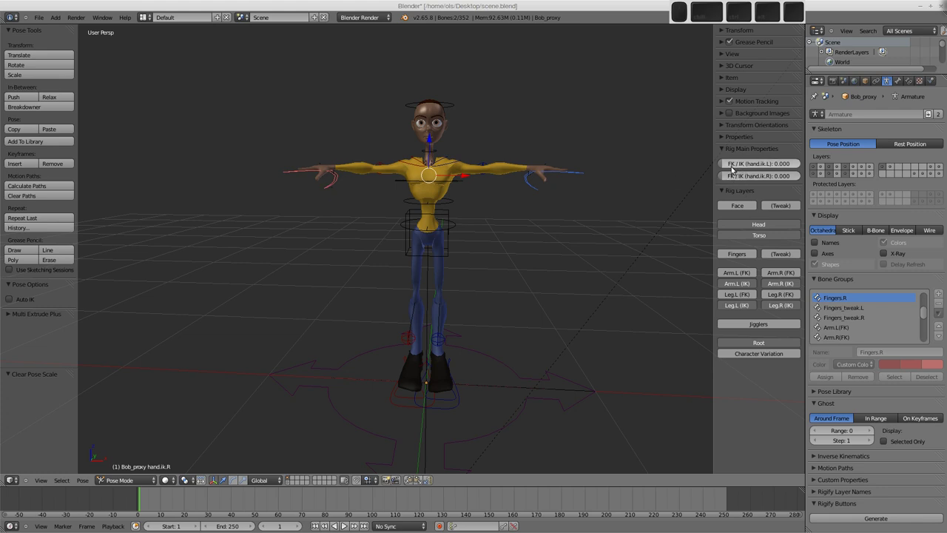
{"action": "left_click", "coordinate": [757, 165]}
{"action": "left_click_drag", "start_coordinate": [731, 174], "coordinate": [738, 165]}
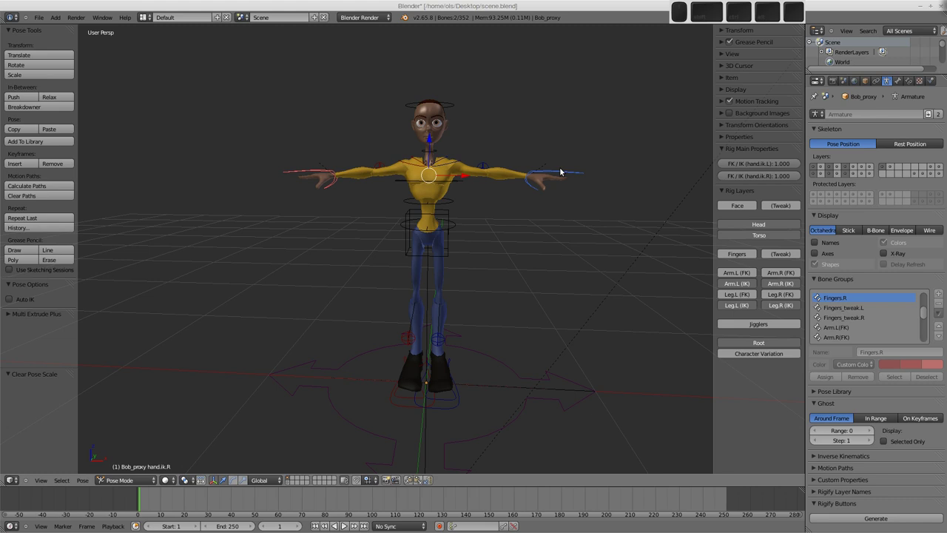
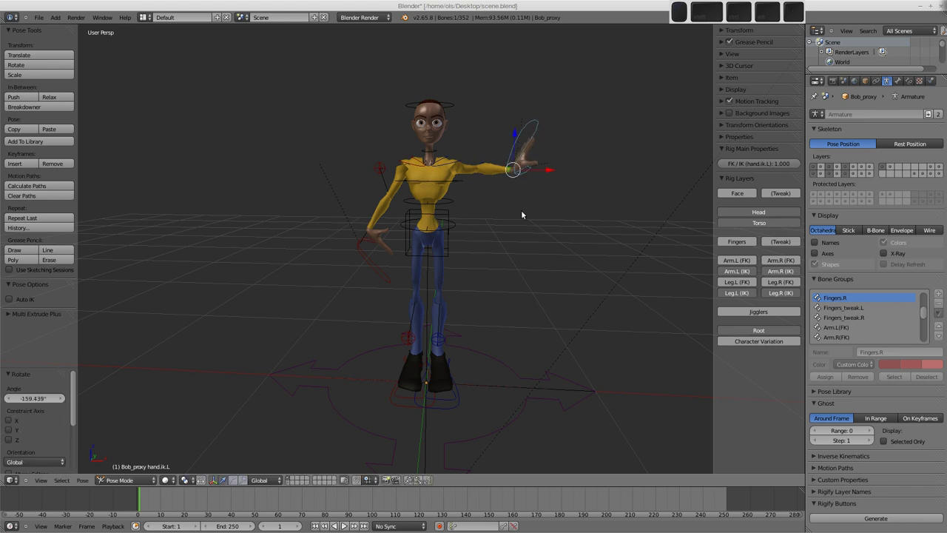
Select Bob's torso control and shift it so his body leans into the wave
{"action": "left_click", "coordinate": [445, 214]}
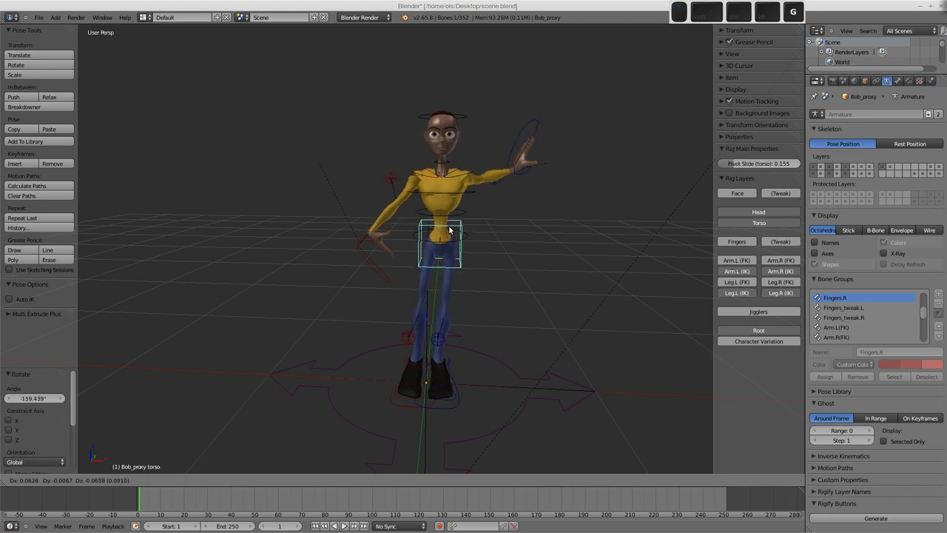
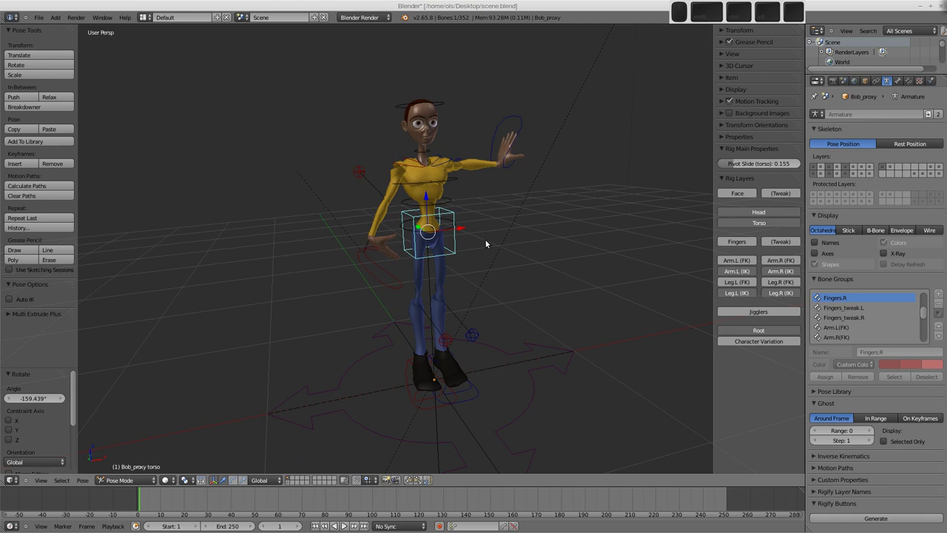
{"action": "middle_click", "coordinate": [549, 258]}
{"action": "middle_click", "coordinate": [386, 234]}
{"action": "middle_click", "coordinate": [539, 269]}
{"action": "scroll", "scroll_direction": "down", "scroll_amount": 3}
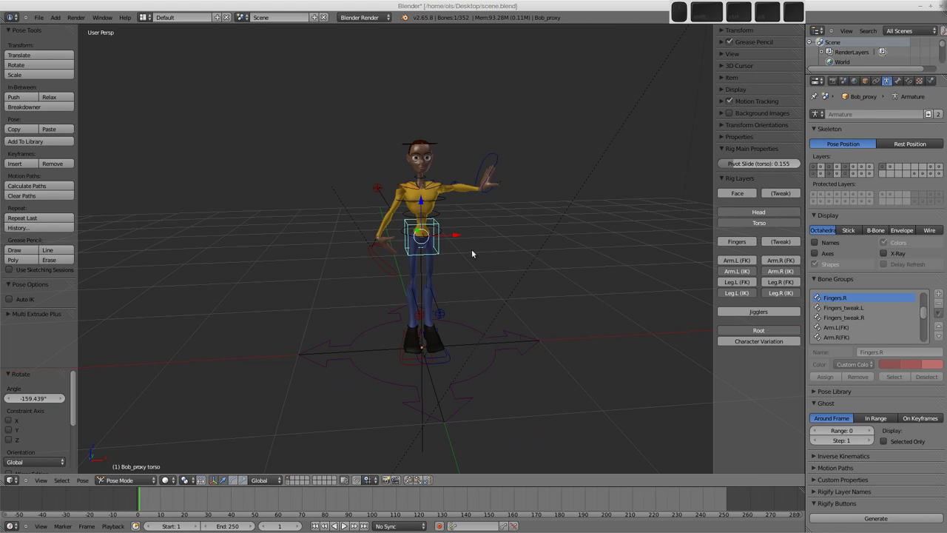
{"action": "scroll", "scroll_direction": "up", "scroll_amount": 3}
{"action": "middle_click", "coordinate": [444, 180]}
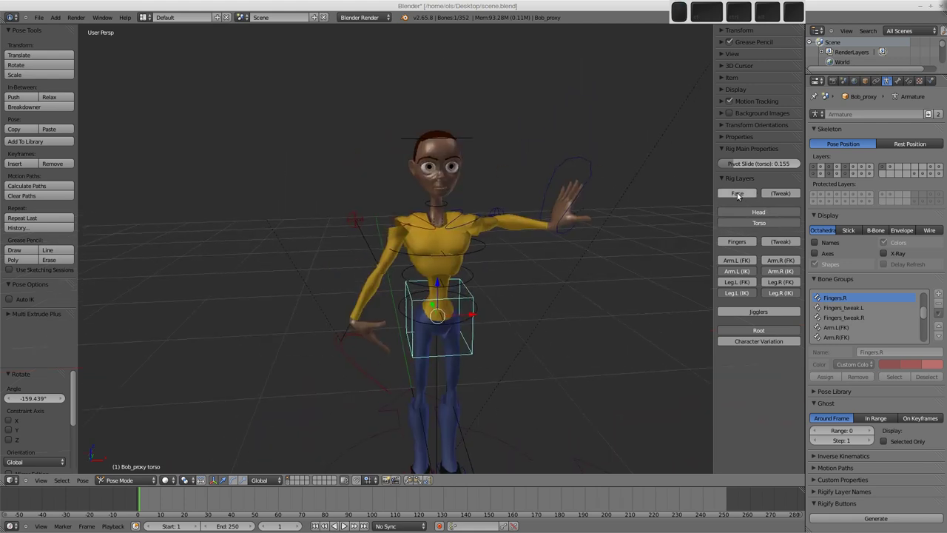
Show the Face rig layer, close in on Bob's head and move a mouth control
{"action": "left_click", "coordinate": [743, 196]}
{"action": "middle_click", "coordinate": [449, 186]}
{"action": "scroll", "scroll_direction": "up", "scroll_amount": 3}
{"action": "scroll", "scroll_direction": "up", "scroll_amount": 3}
{"action": "key", "text": "g"}
{"action": "scroll", "scroll_direction": "up", "scroll_amount": 3}
{"action": "key", "text": "g"}
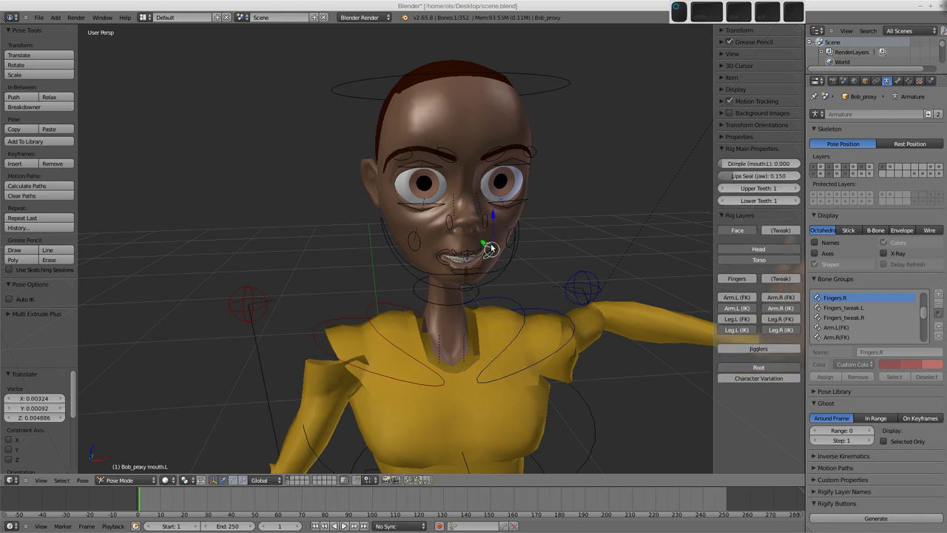
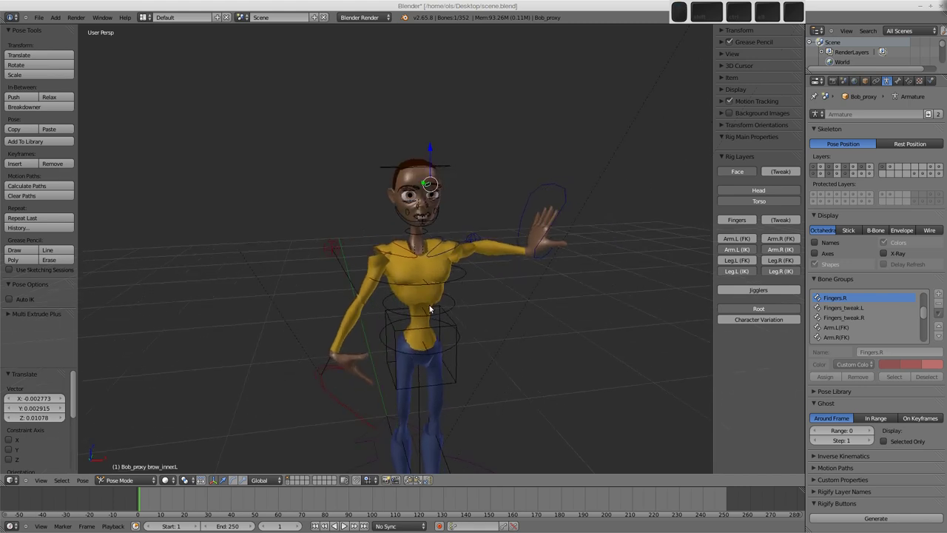
Orbit around Bob to review the expression and his lowered hand
{"action": "middle_click", "coordinate": [348, 416]}
{"action": "middle_click", "coordinate": [323, 421]}
{"action": "scroll", "scroll_direction": "down", "scroll_amount": 3}
{"action": "middle_click", "coordinate": [366, 333]}
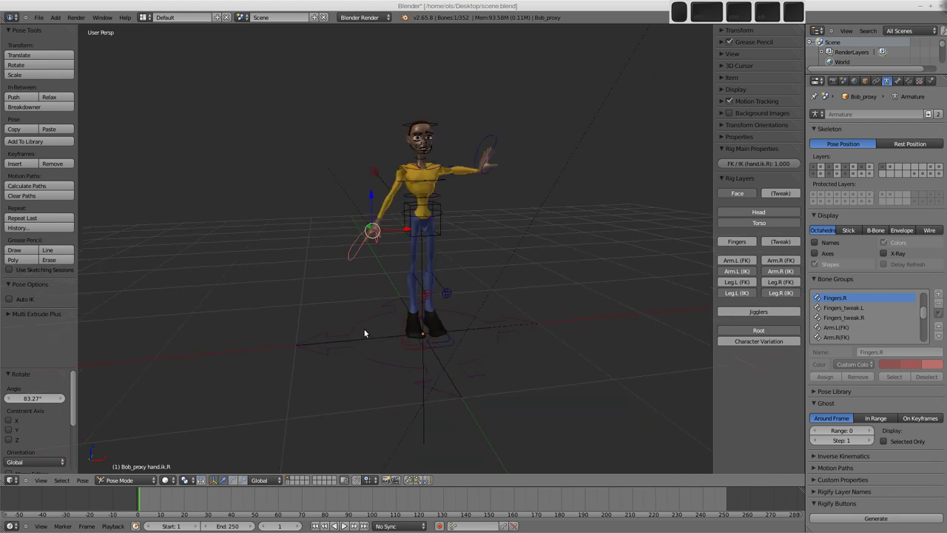
{"action": "middle_click", "coordinate": [369, 328]}
{"action": "middle_click", "coordinate": [368, 328]}
{"action": "middle_click", "coordinate": [435, 341]}
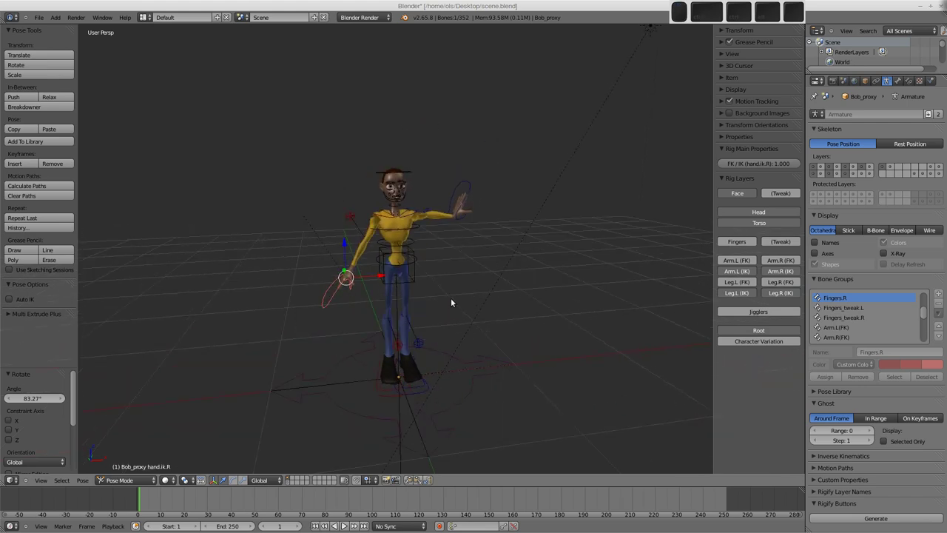